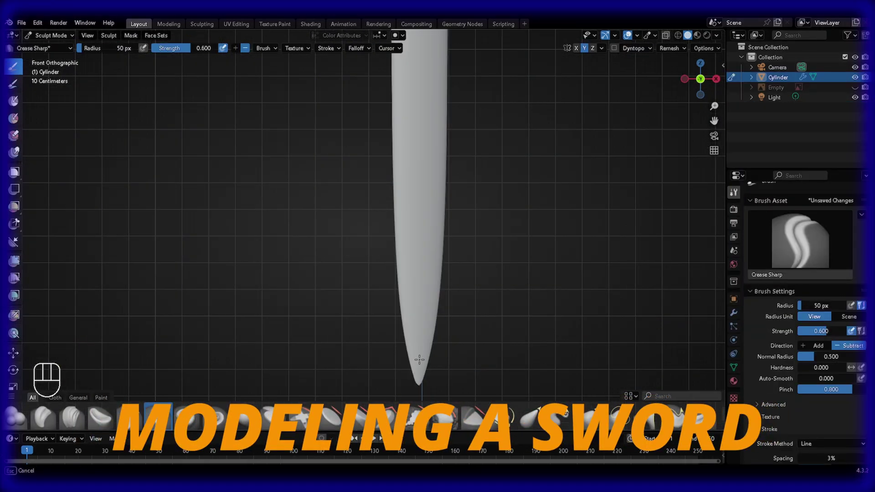
Save the current file and bring up a fresh default scene in front view
key("ctrl+s")
key("ctrl+Tab")
key("KP_1")
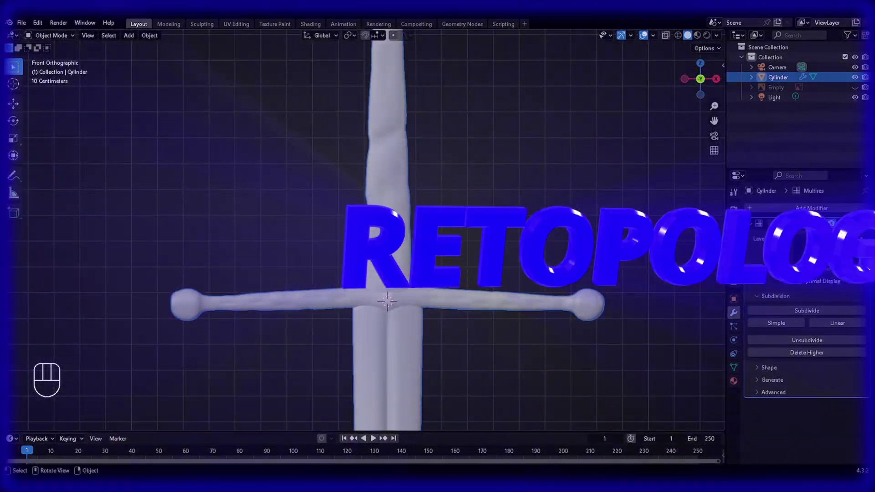
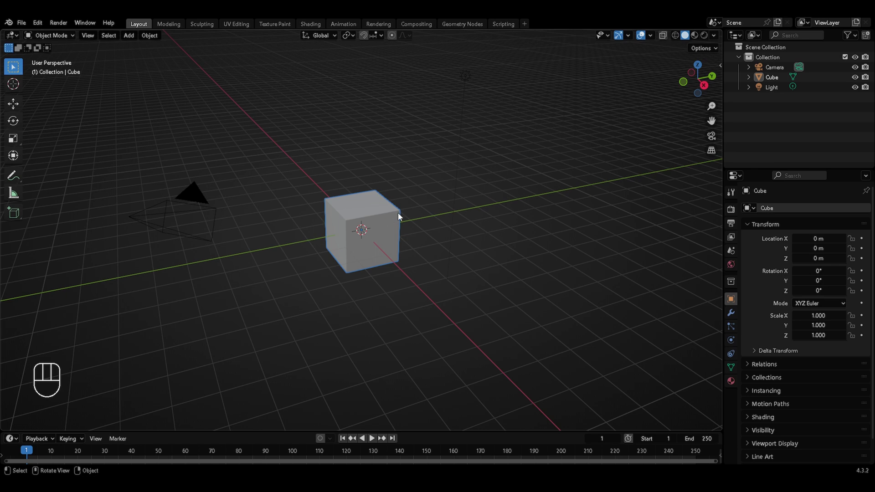
Delete the default cube and add the sword drawing as a reference image empty at the origin
key("x")
key("shift+a")
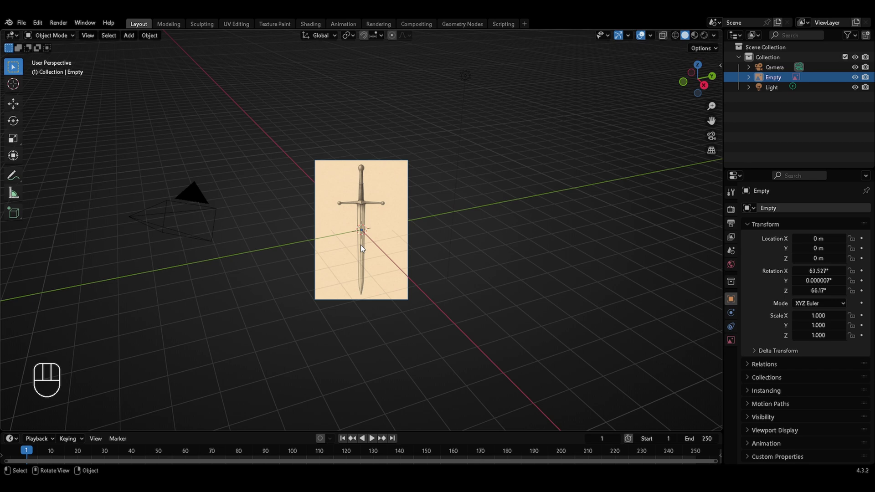
In front view, clear the image's rotation, rotate it 90° on X and frame it in the view
key("KP_1")
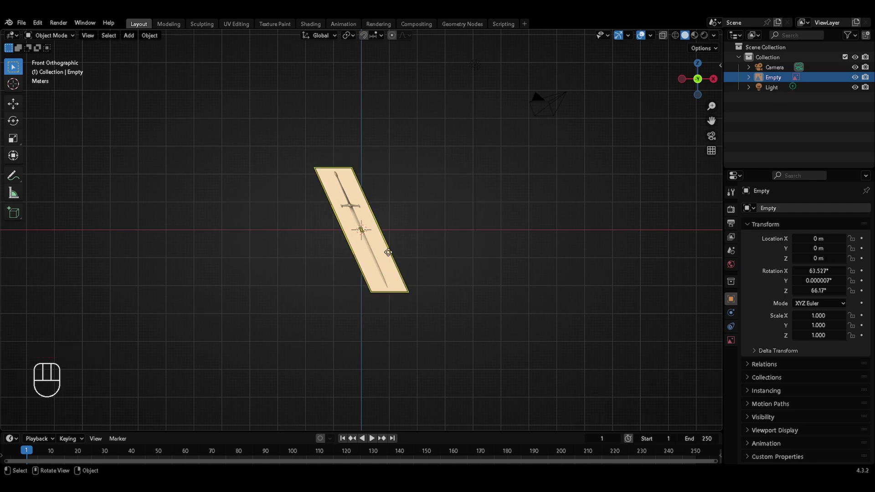
key("alt+r")
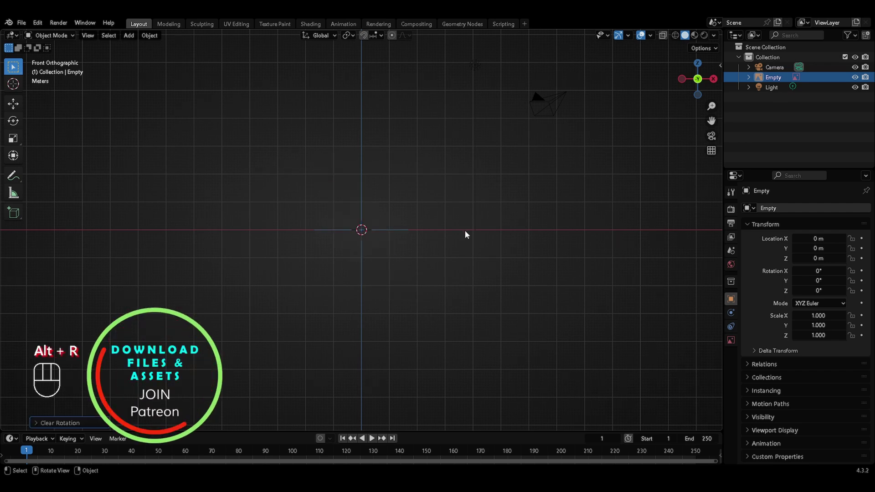
key("r")
key("x")
key("KP_9")
key("KP_0")
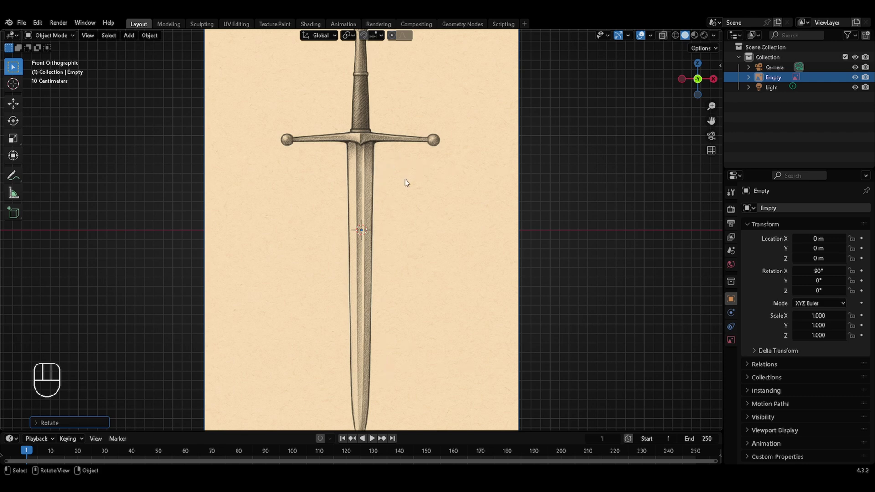
Add a cylinder mesh, shrink it to the blade's width and move it onto the blade below the crossguard
key("shift+a")
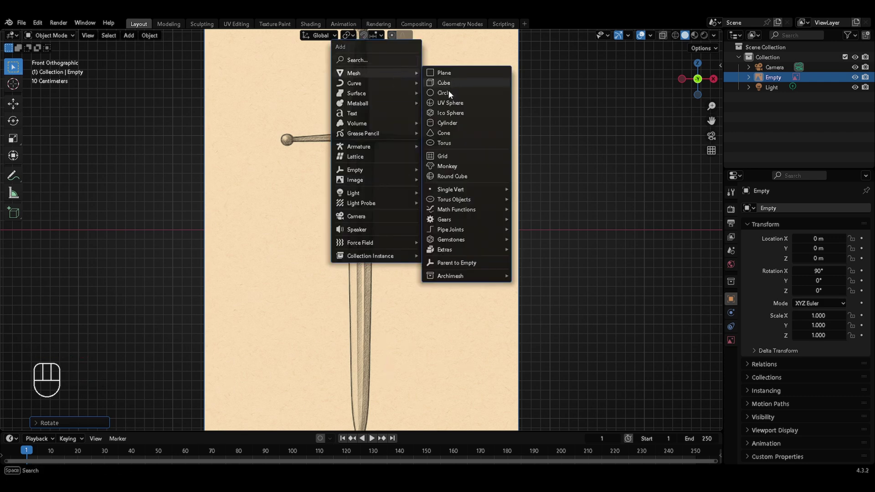
key("Tab")
key("s")
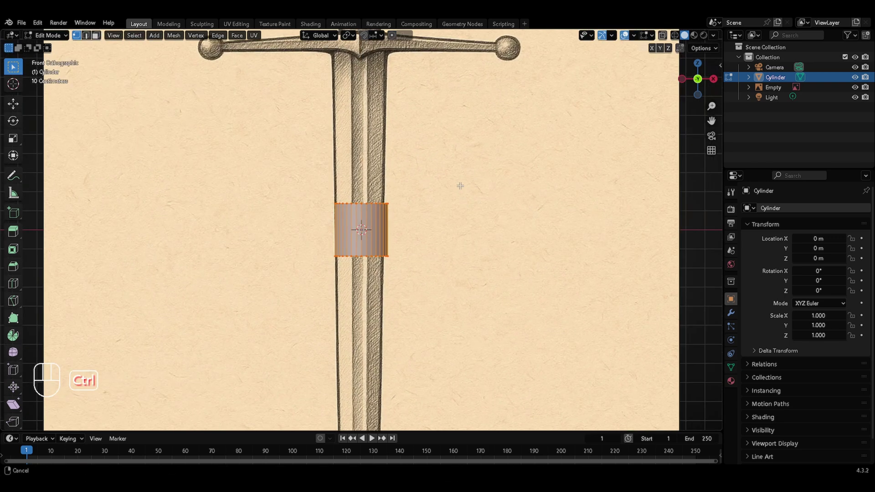
key("s")
key("g")
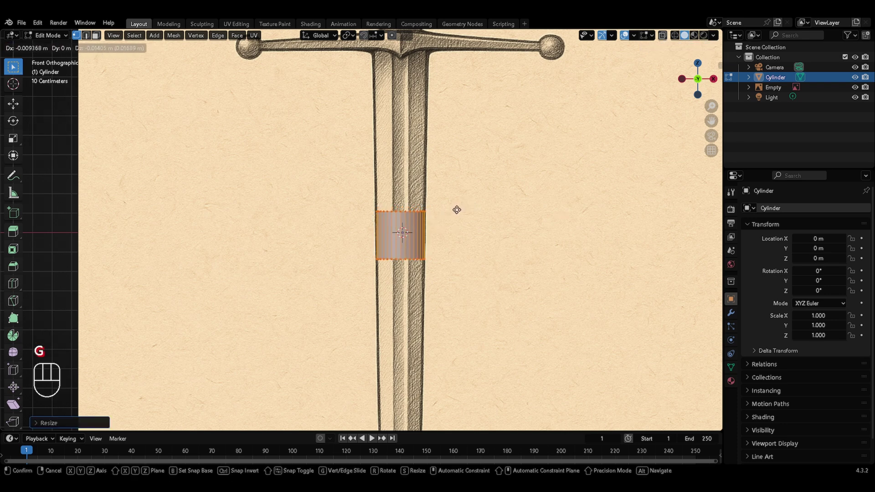
Extrude the top ring upward in stages to the crossguard, scaling each ring to the blade outline
key("alt+z")
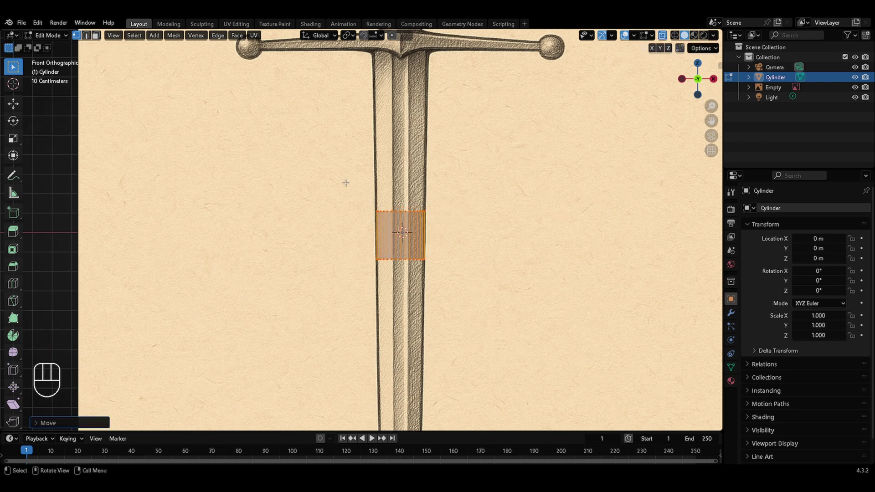
key("e")
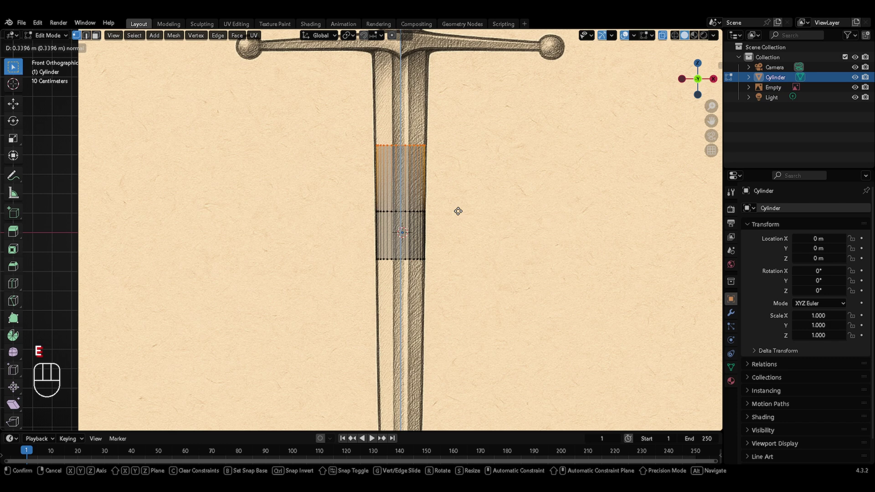
key("s")
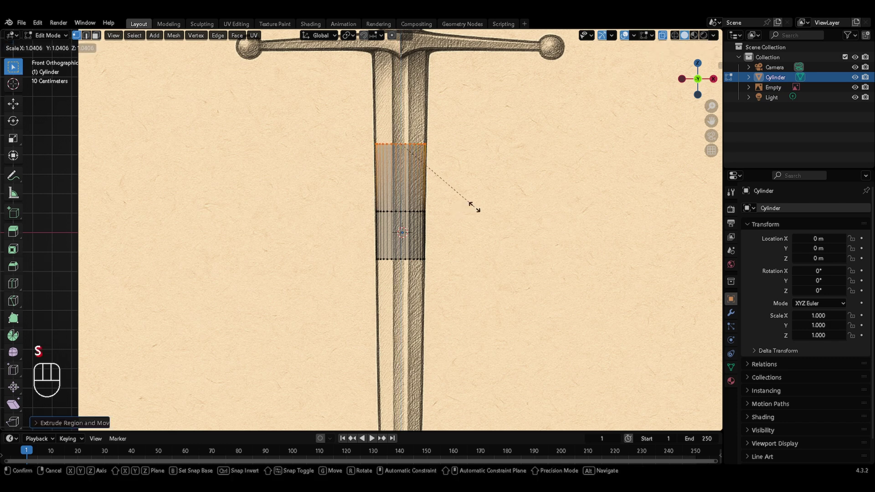
key("e")
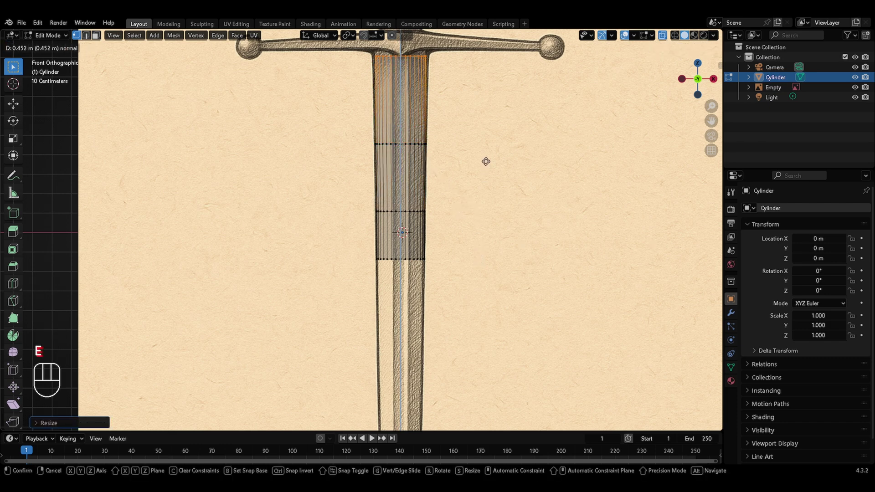
key("s")
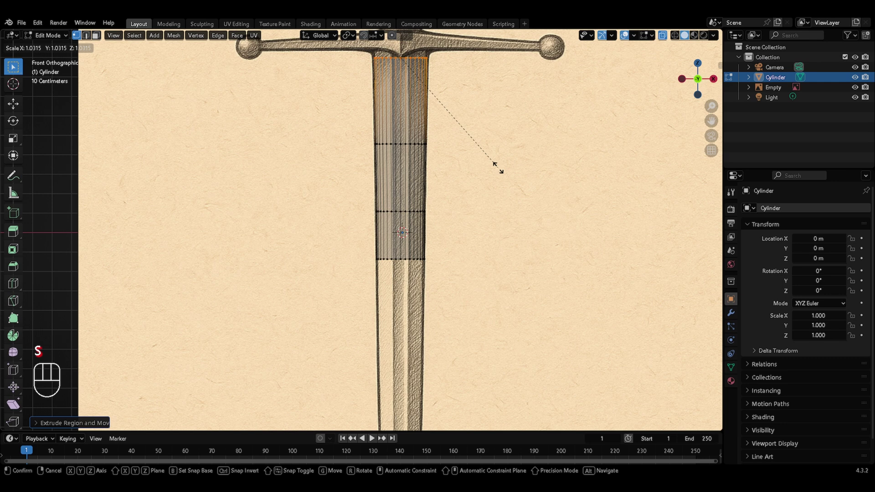
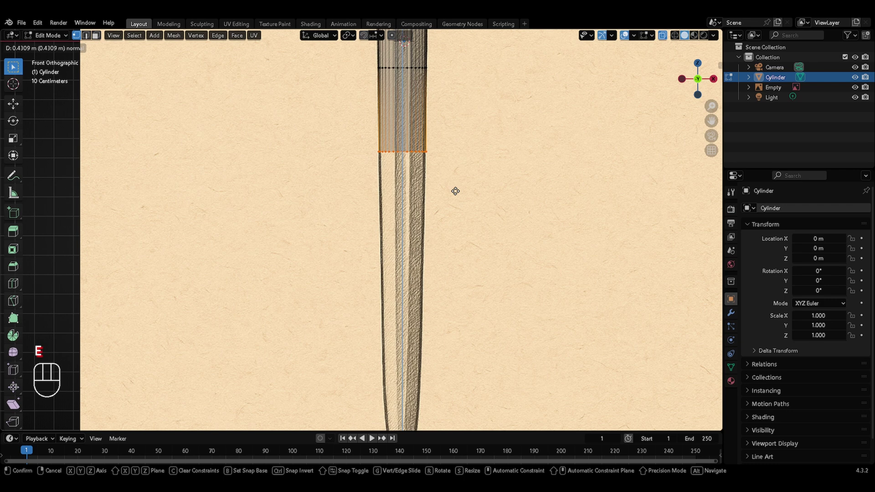
Extrude the bottom ring down toward the tip and taper it narrower to follow the blade outline
key("s")
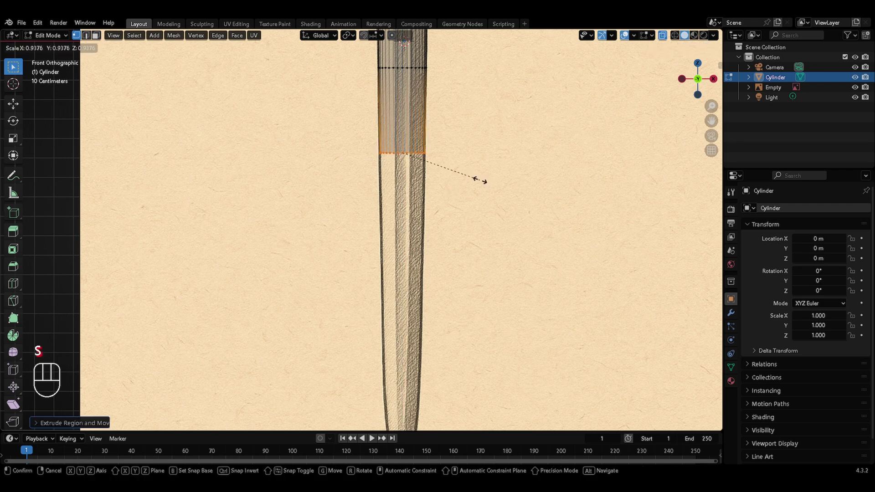
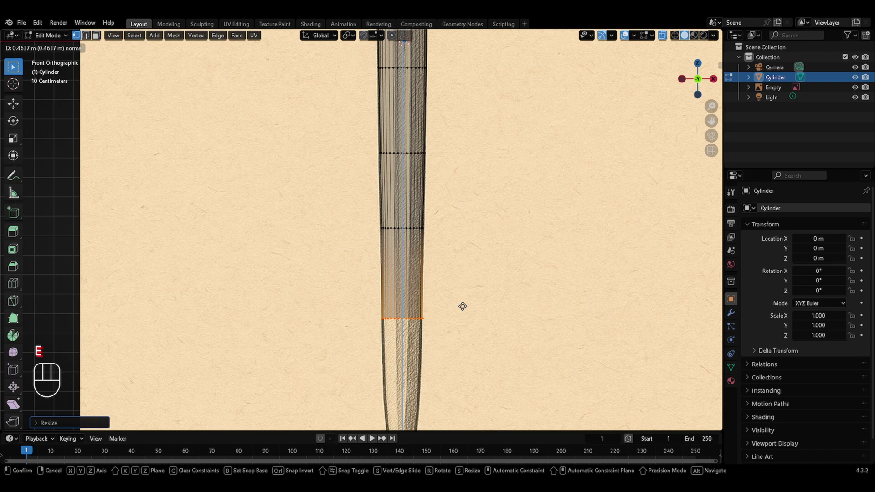
key("s")
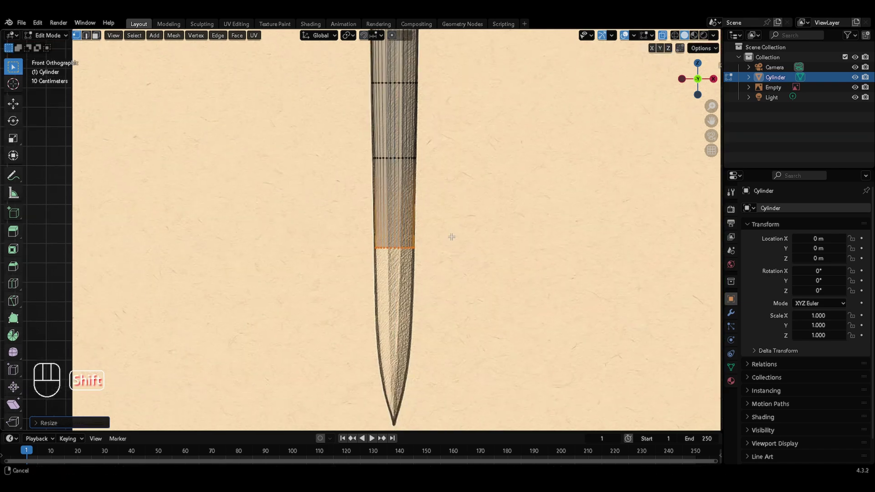
key("ctrl+z")
key("e")
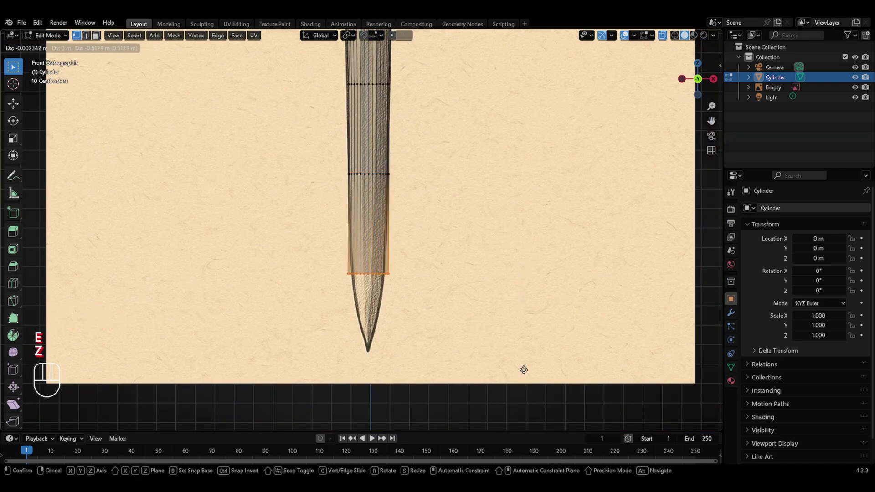
key("z")
key("s")
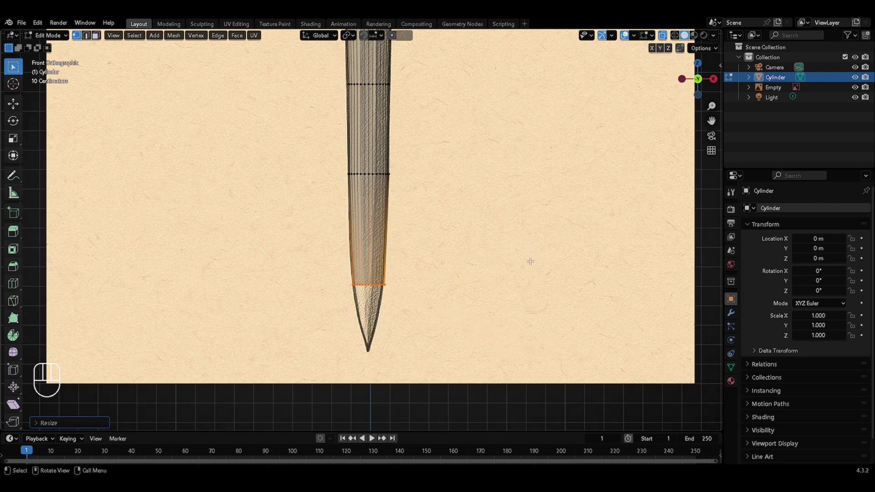
Merge the blade's bottom ring into a single point to form the sharp tip, then return to front view
key("e")
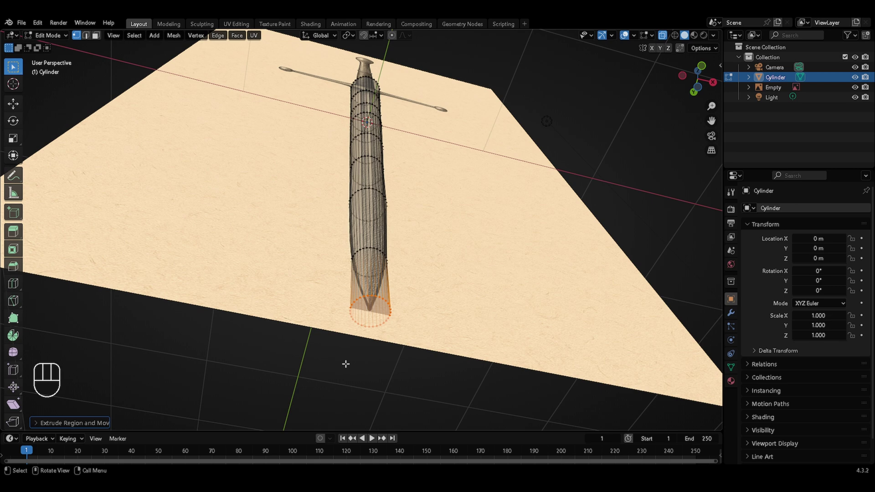
key("m")
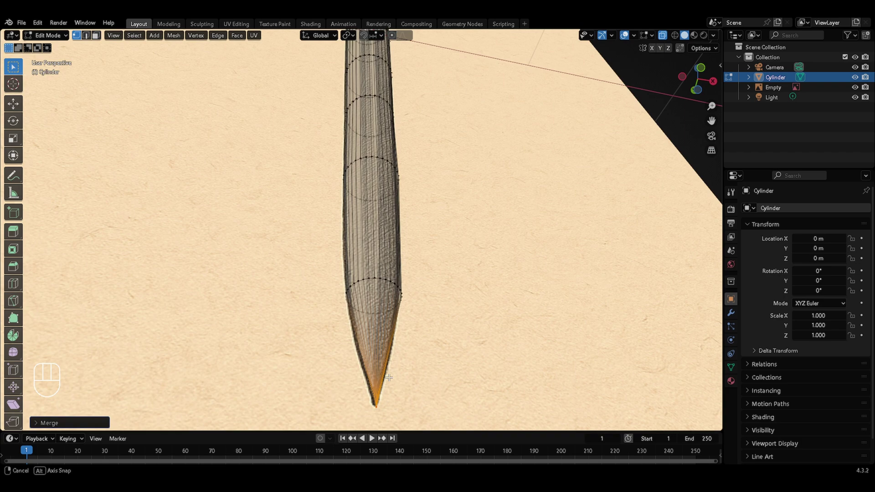
key("KP_1")
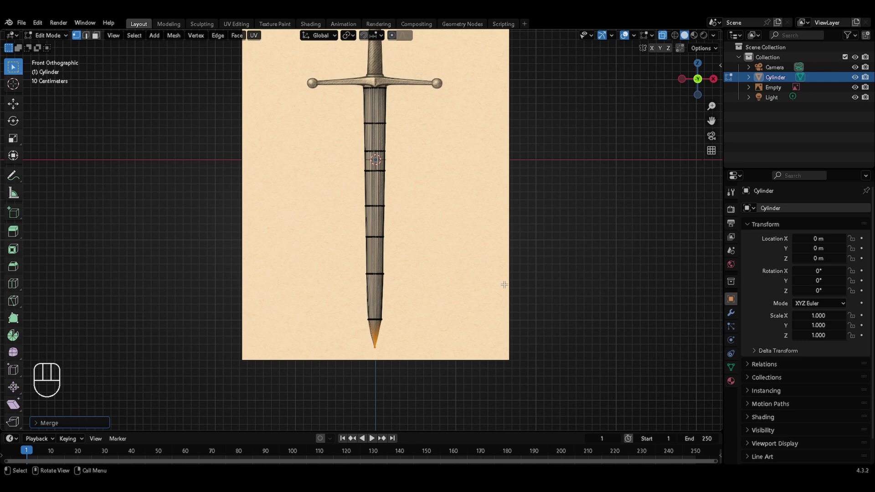
Check the blade as a solid, re-enter its mesh and view it from the right side with all selected
key("Tab")
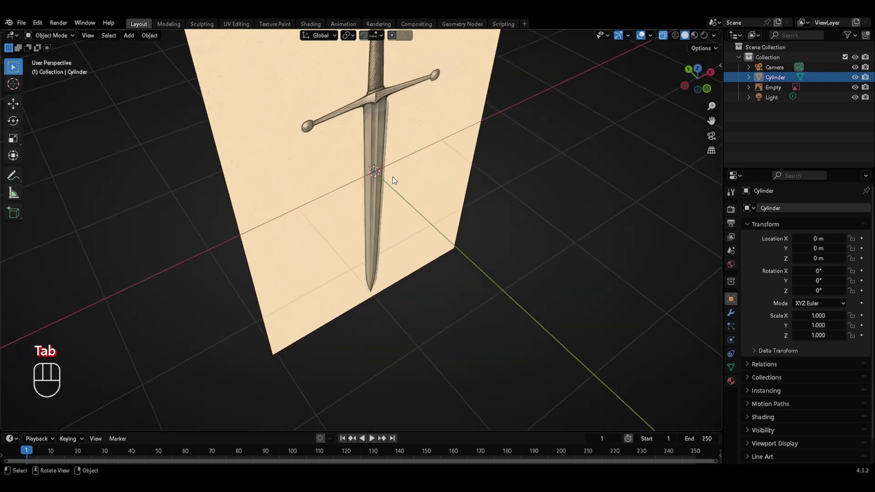
key("alt+z")
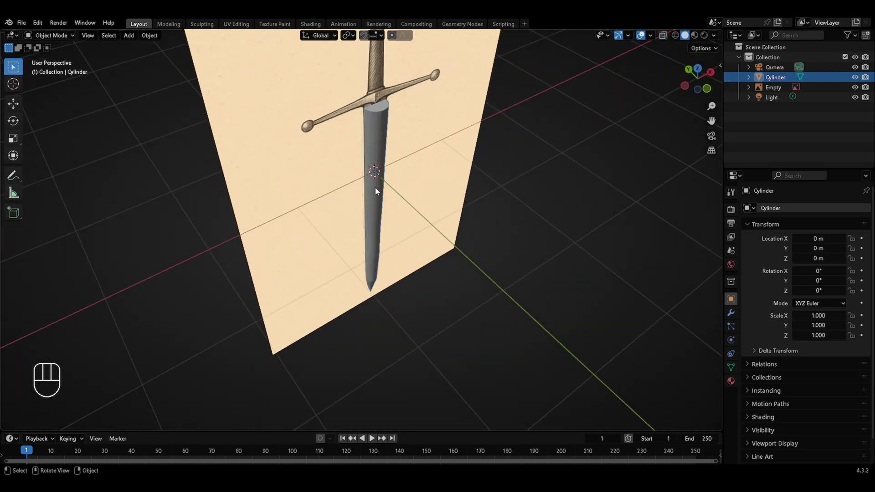
key("Tab")
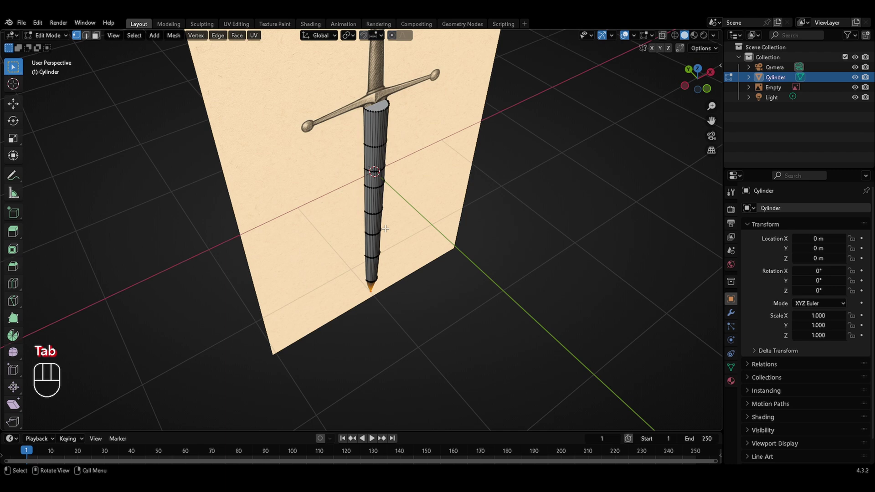
key("KP_3")
key("a")
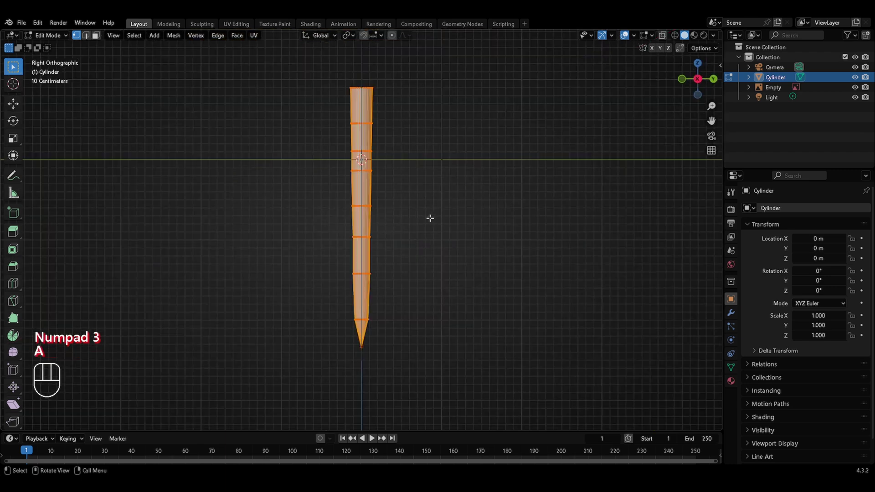
Scale the blade thinner along Y into a flat sword profile and save the file
key("s")
key("y")
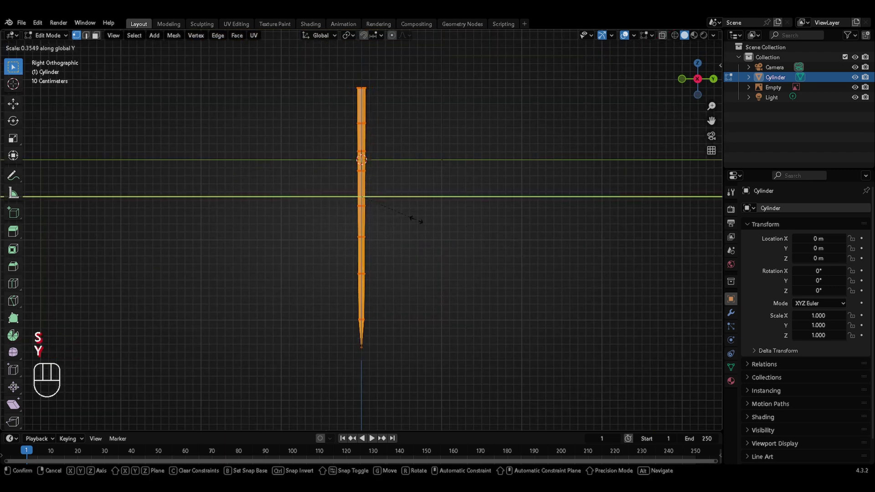
key("s")
key("y")
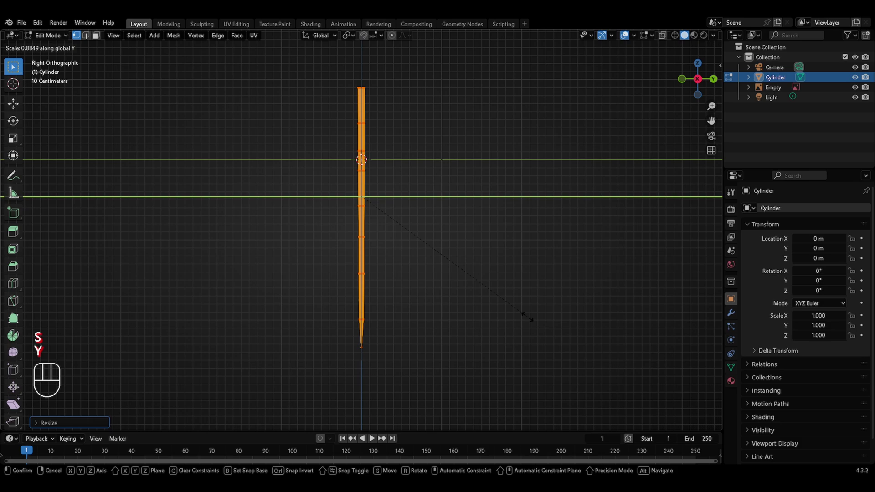
key("ctrl+s")
In front view, try a loop cut near the blade's point and undo the attempts
key("KP_1")
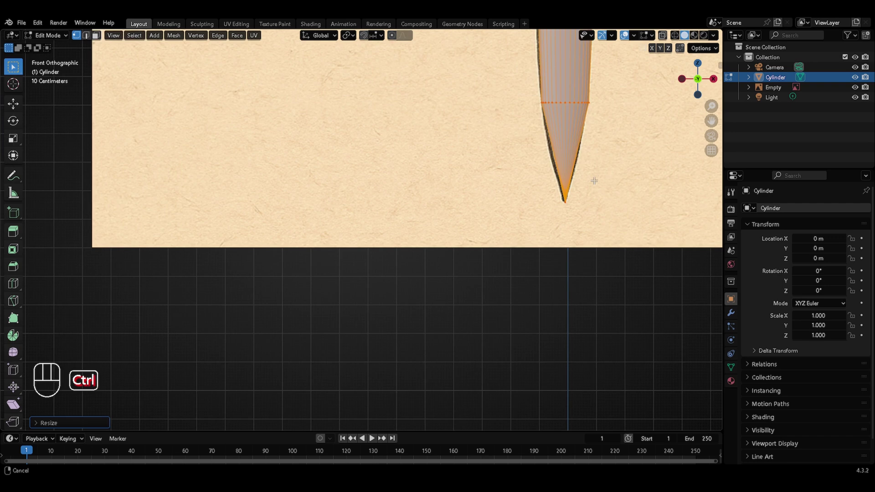
key("ctrl+Escape")
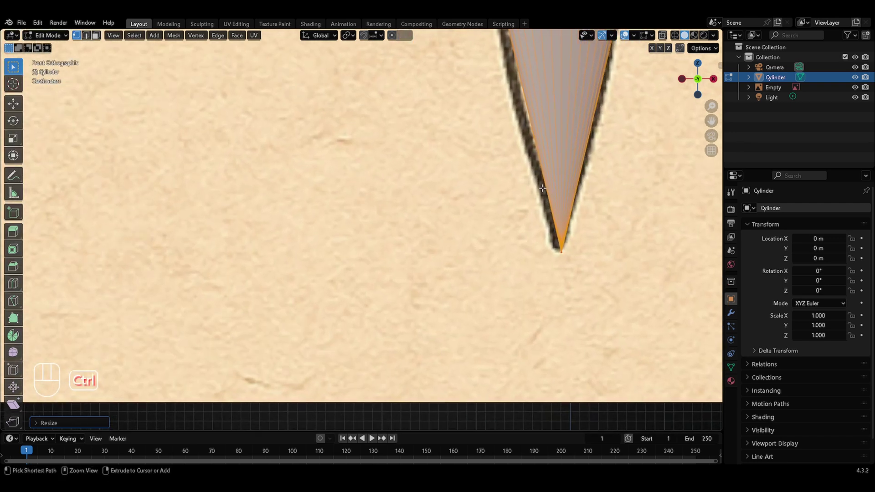
key("g")
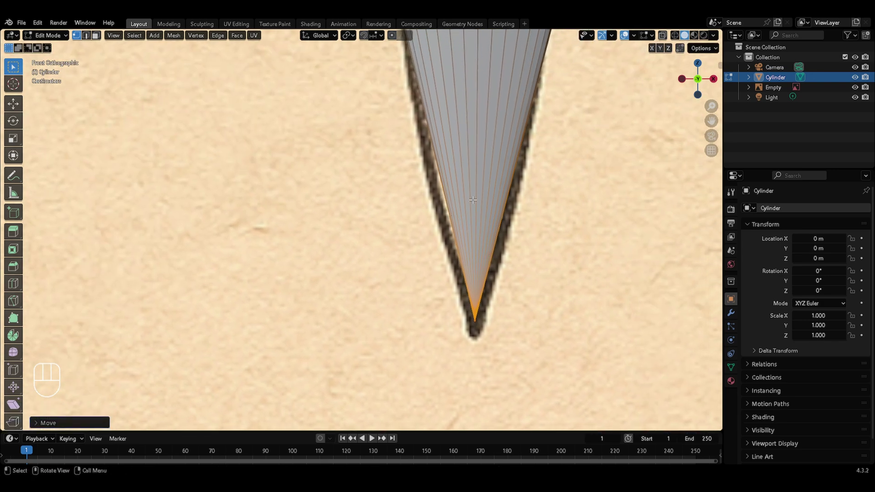
key("ctrl+r")
left_click(488, 179)
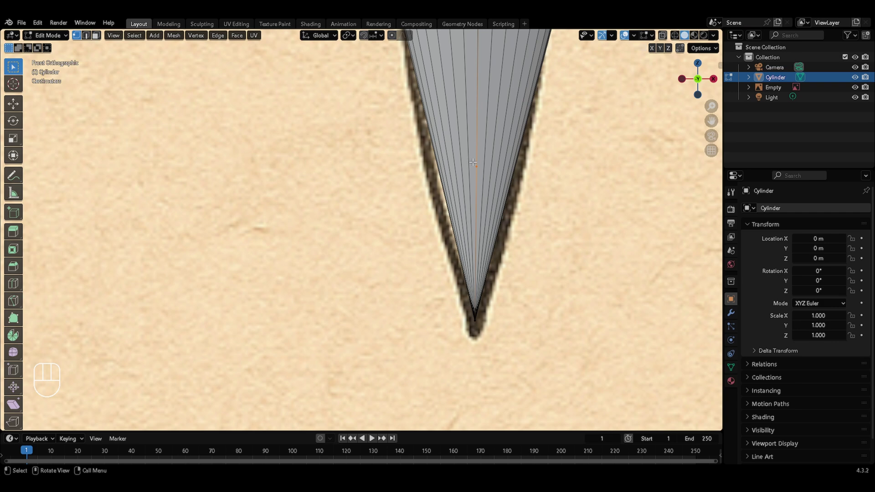
key("ctrl+z")
key("ctrl+z")
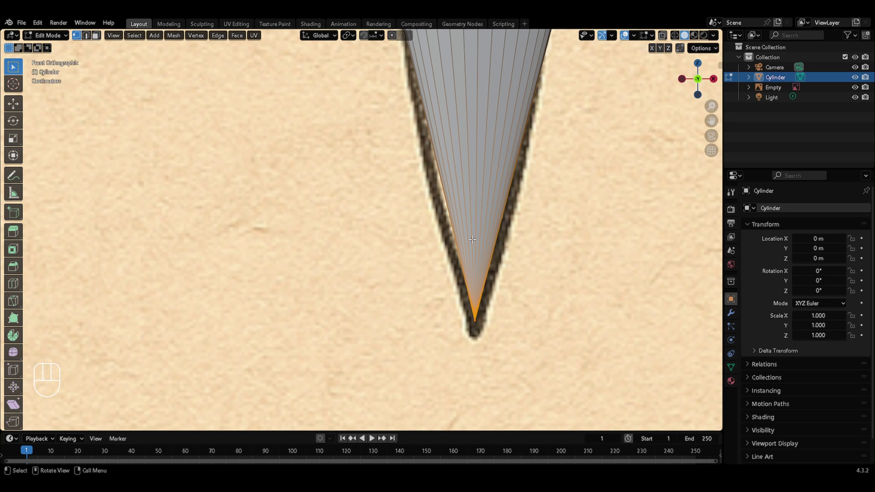
Knife-cut a new edge across the blade near the tip and another further up, adjusting it vertically
key("k")
key("c")
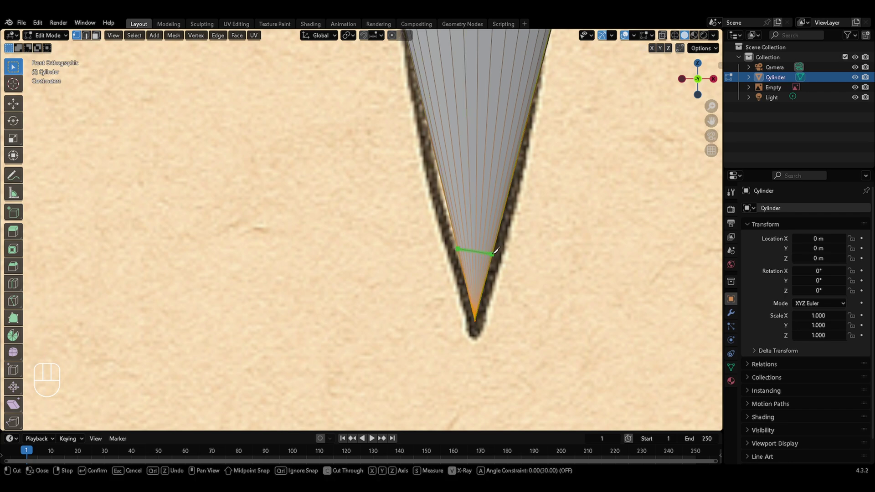
key("Return")
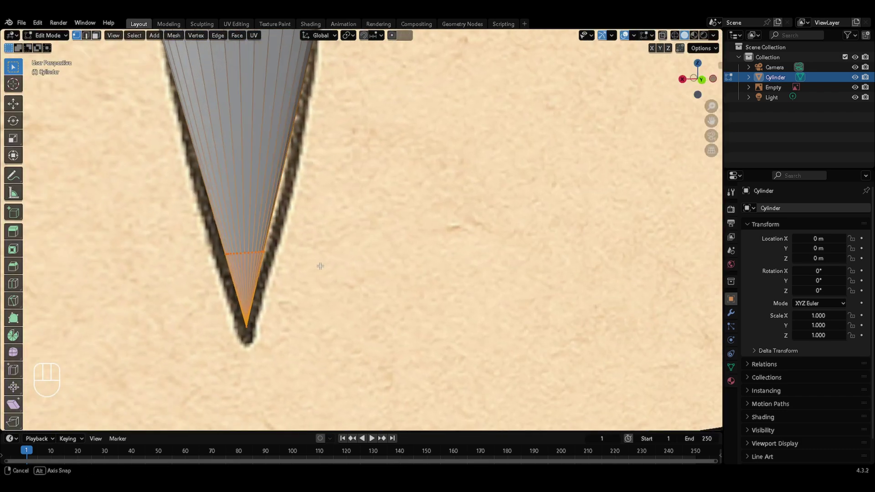
key("KP_1")
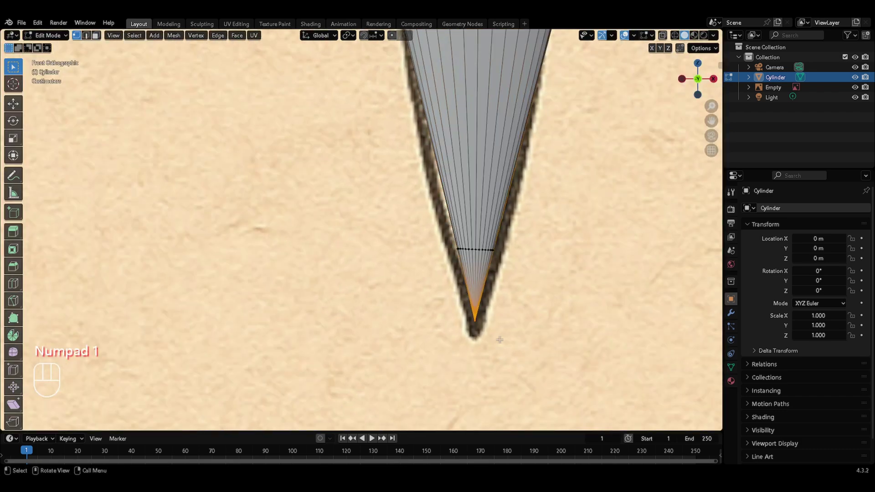
key("g")
key("z")
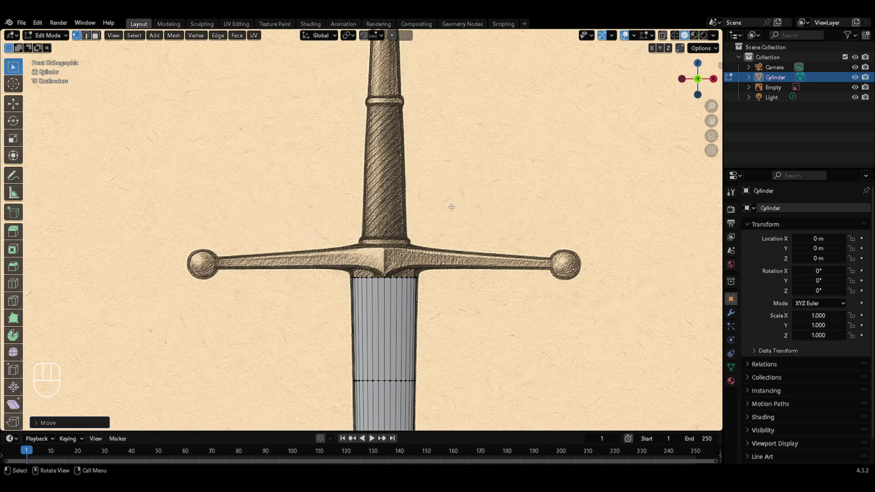
Leave the blade mesh, add a new cylinder, shrink it and move it onto the crossguard's right arm
key("Tab")
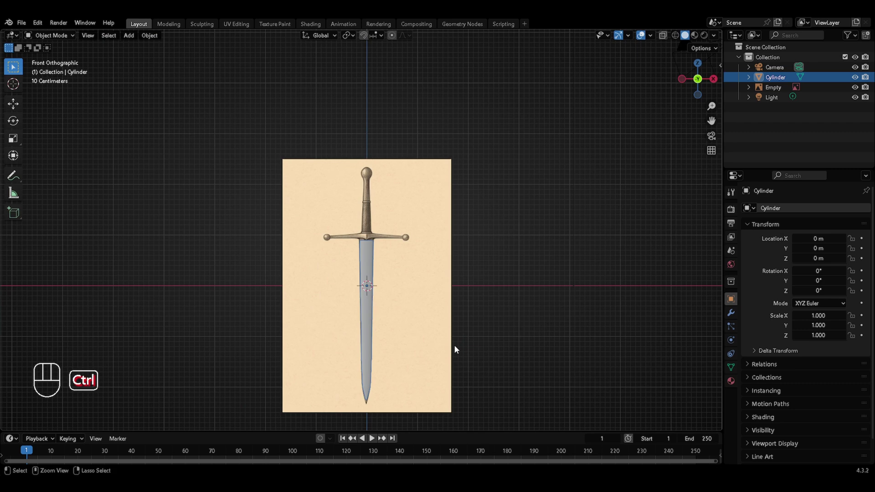
key("shift+a")
key("Tab")
key("s")
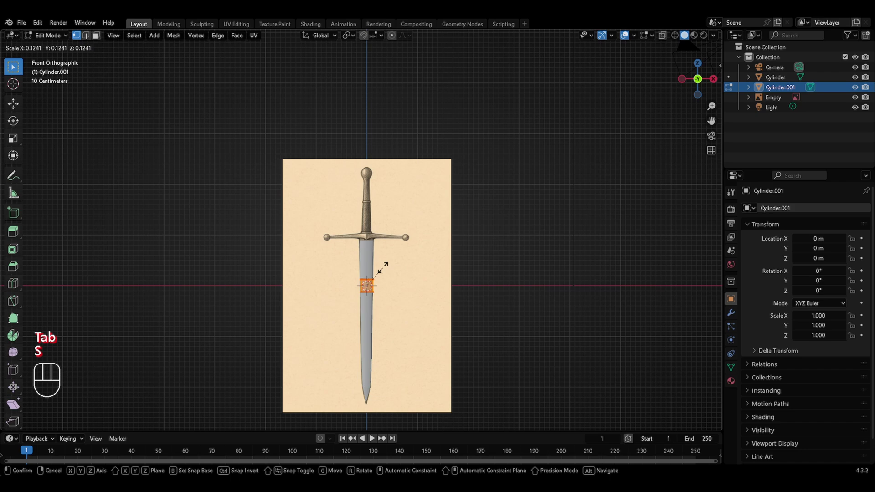
key("Tab")
key("g")
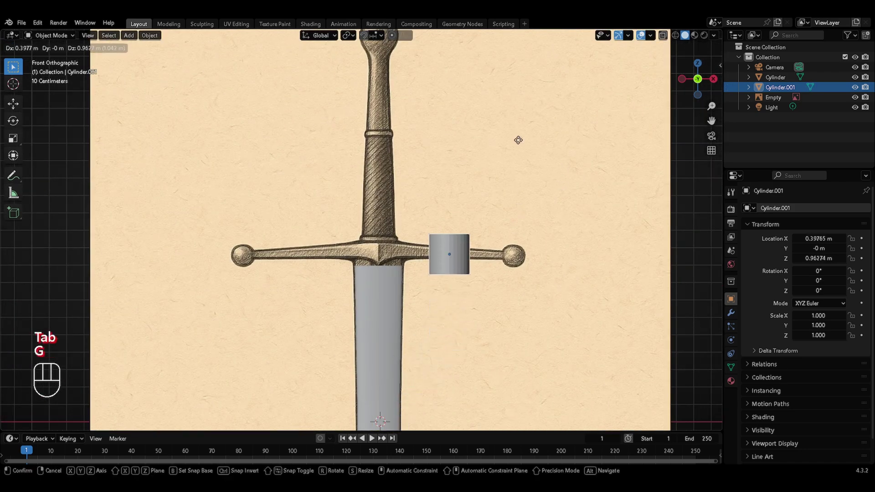
key("Tab")
Rotate the cylinder 90° to lie along the arm and begin scaling its mesh in edit mode
key("s")
key("r")
key("x")
key("y")
key("KP_9")
key("KP_0")
key("KP_Enter")
key("s")
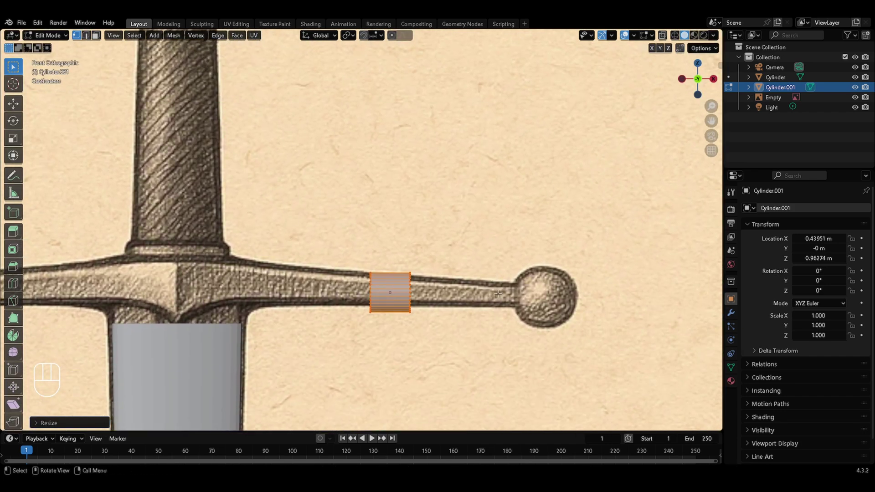
Size and place the cylinder's end, then extrude it along the crossguard arm and taper it thinner
key("s")
key("g")
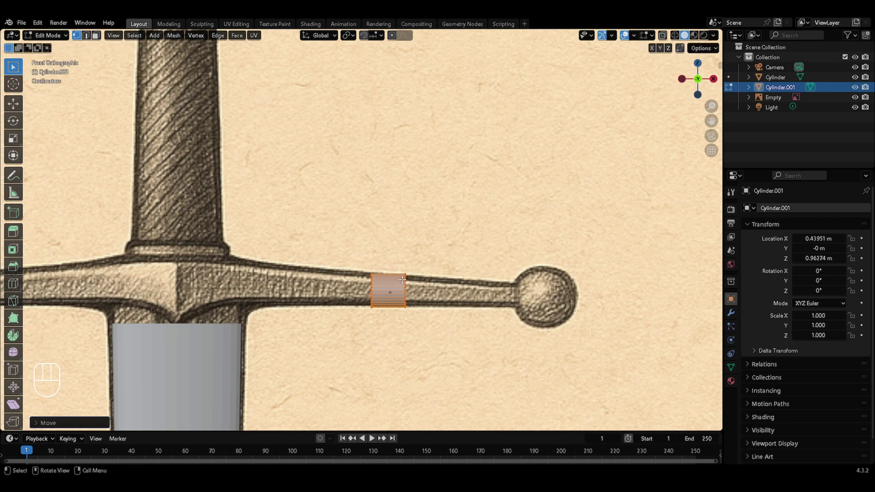
key("alt+z")
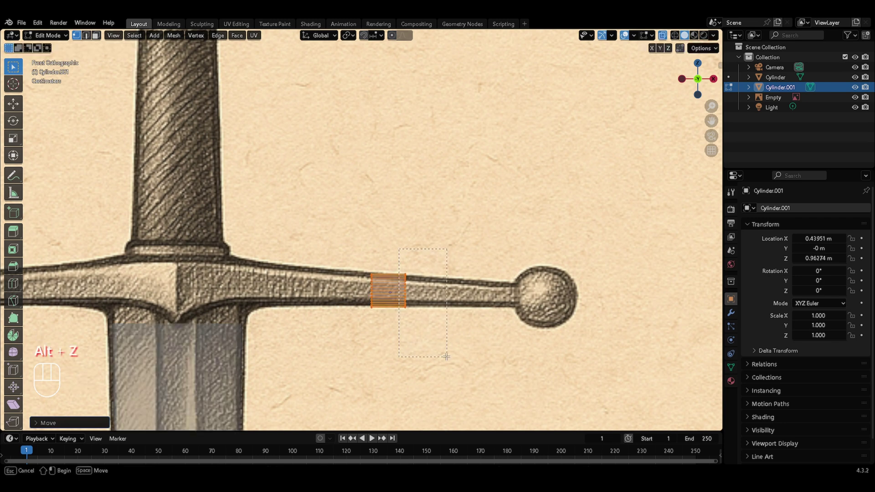
key("e")
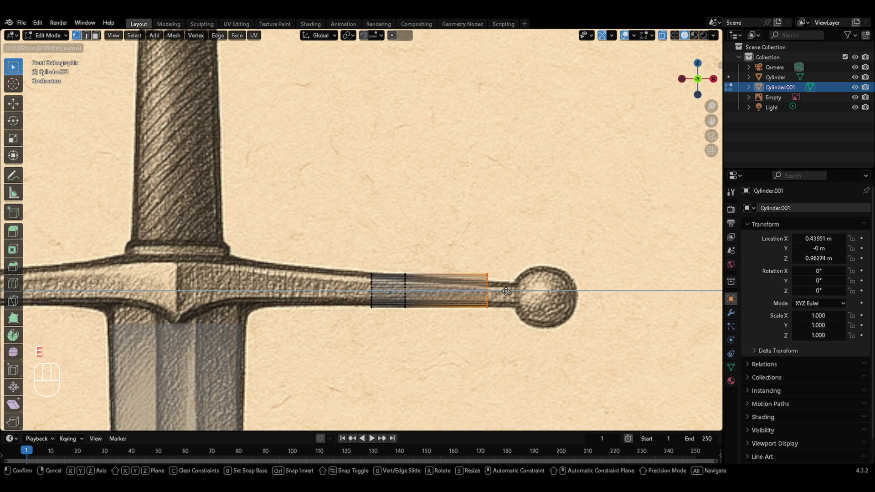
key("s")
Extend the arm further in segments out to the knob, pushing the last ring into the ball end
key("g")
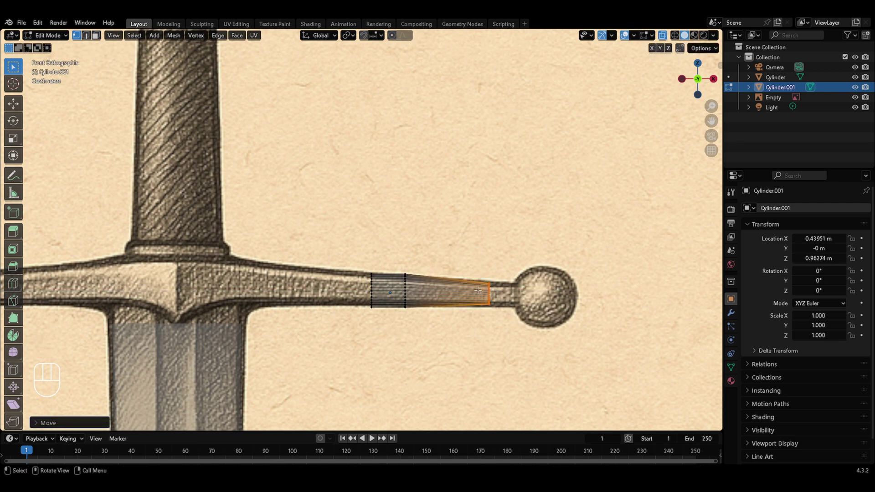
key("g")
key("s")
key("e")
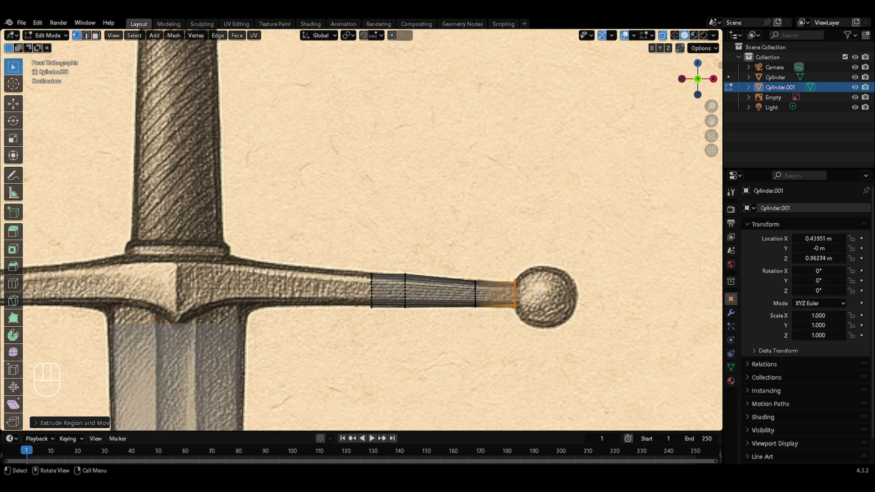
key("e")
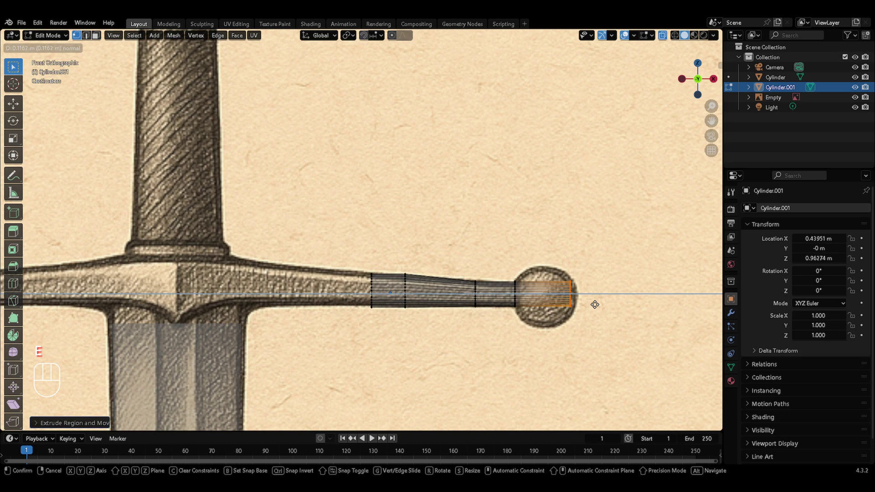
Add a loop cut to the crossguard's end section and scale it taller along Z into a ball start
key("ctrl+r")
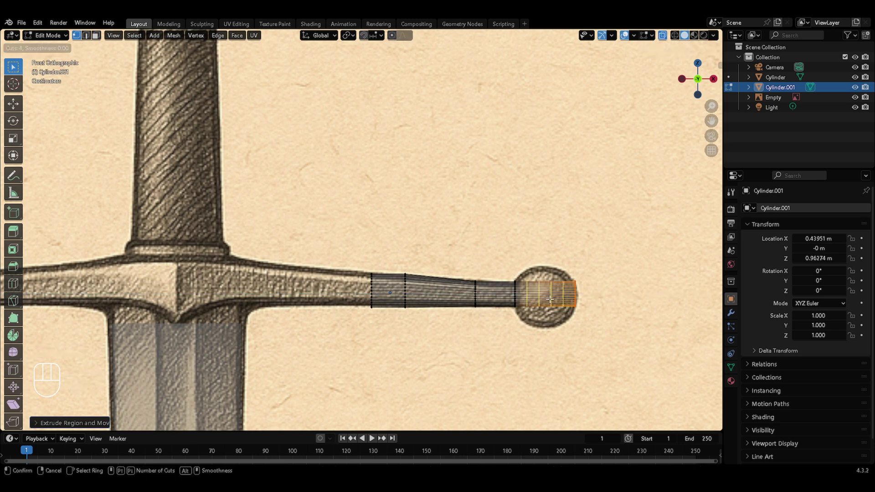
key("Escape")
key("s")
key("z")
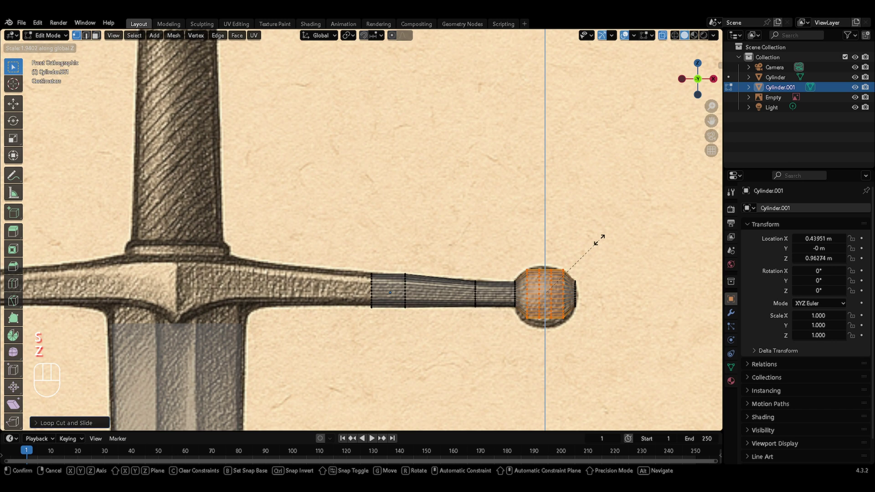
key("Escape")
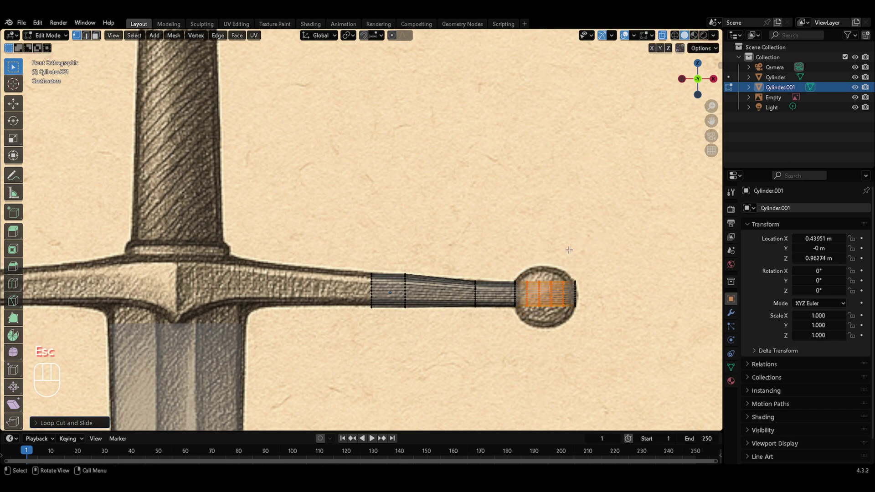
key("ctrl+z")
Add several more loop cuts to the ball section and scale them along Z to fill the knob outline
key("ctrl+r")
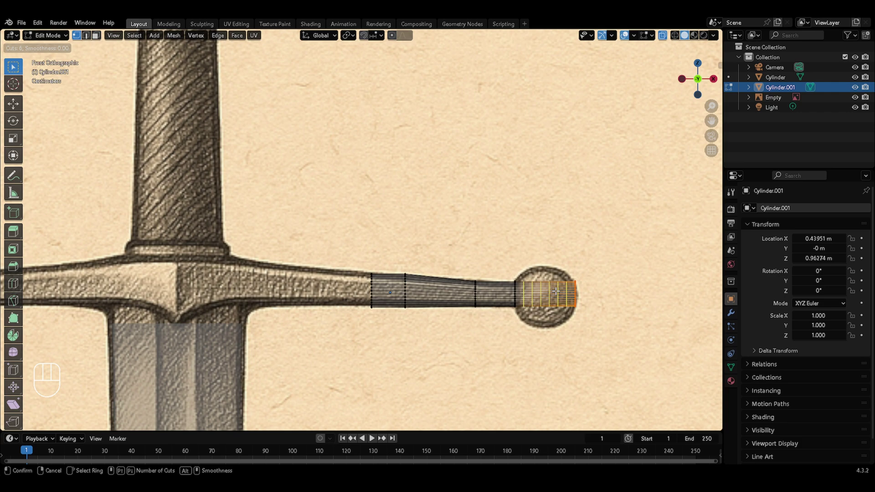
key("Return")
key("Escape")
key("s")
key("z")
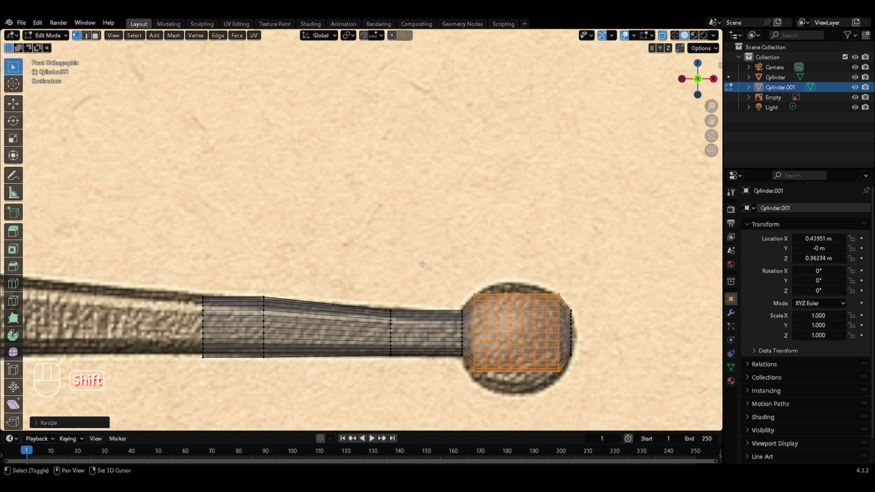
Pull the ball's vertices with proportional editing to round it and lower its underside edge
key("Escape")
key("o")
key("g")
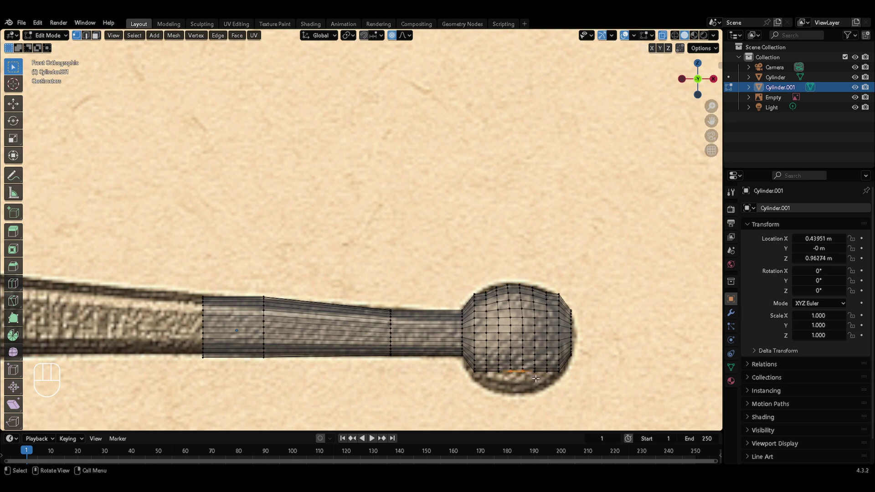
key("g")
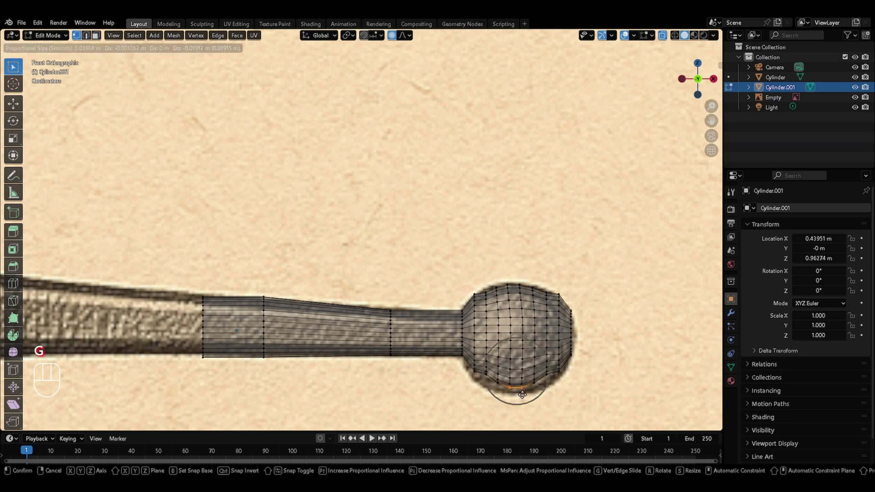
key("g")
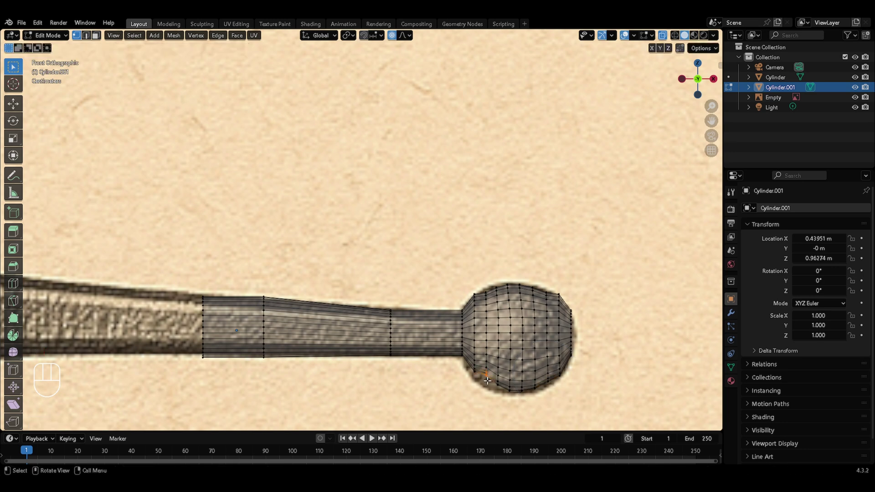
key("g")
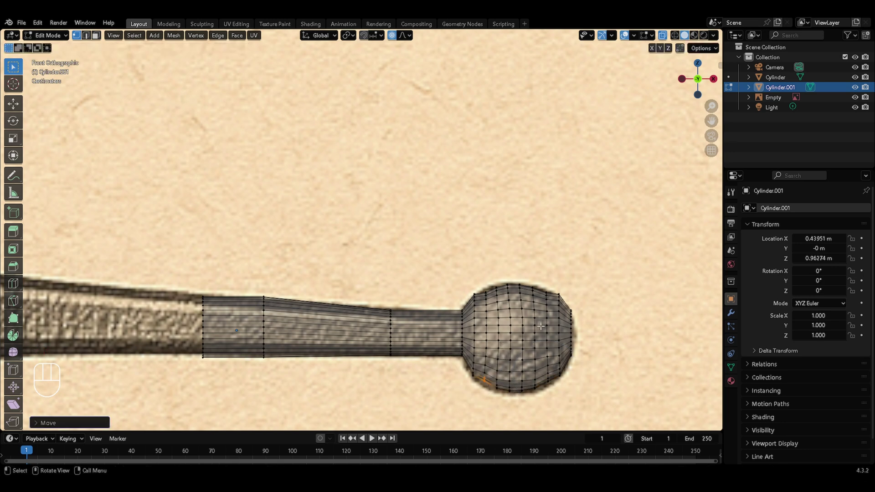
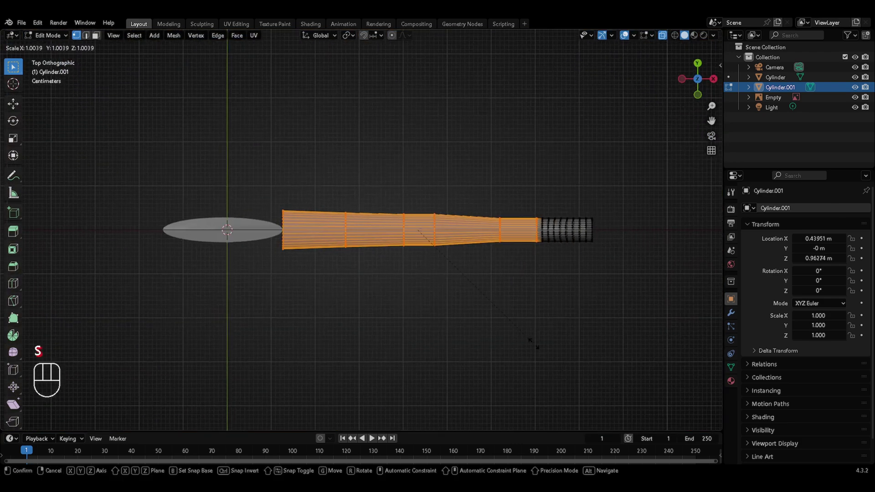
In front ortho view, enlarge the arm's inner end loop toward the wider guard centre
key("y")
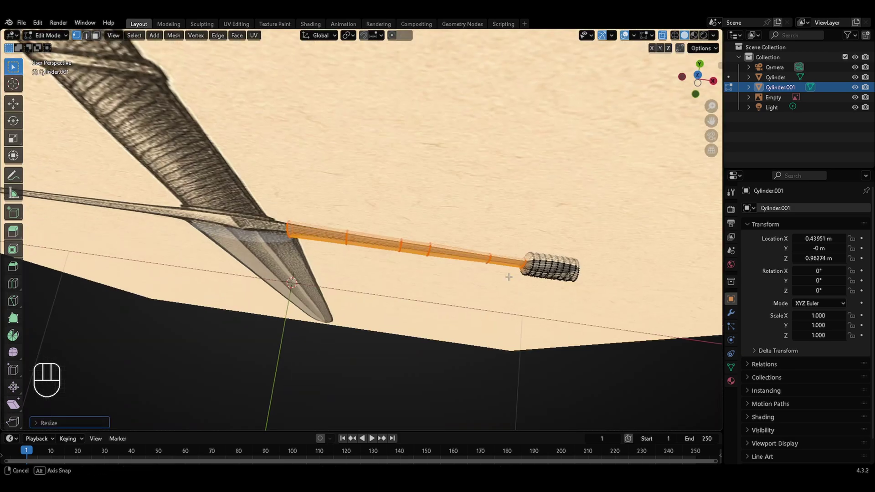
key("Escape")
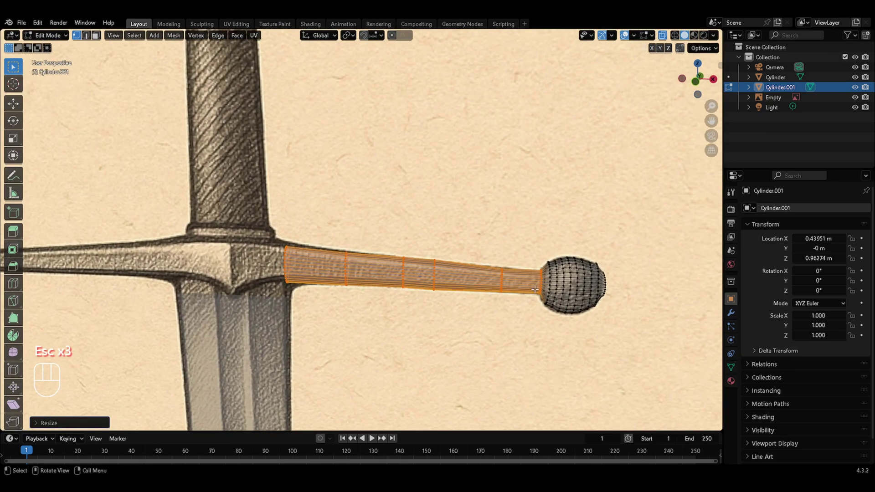
key("KP_1")
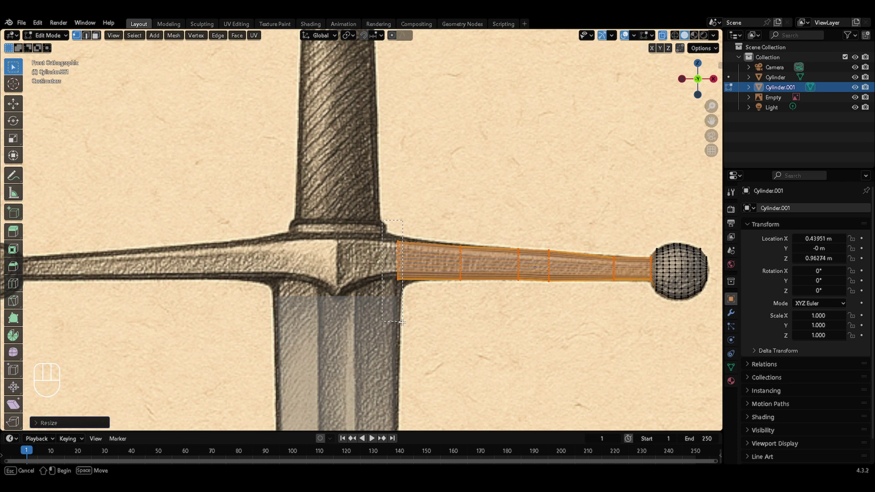
key("s")
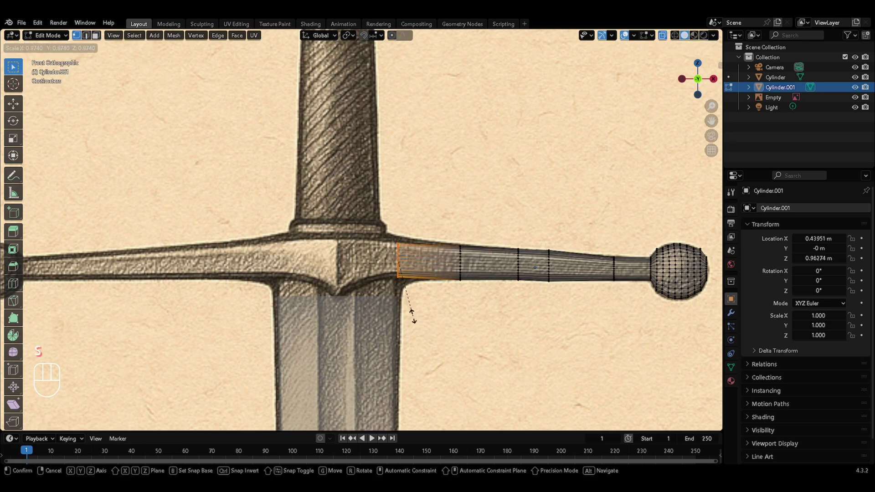
key("g")
key("e")
Slide the inner end loop along the arm and rescale it so it reaches the grip
key("s")
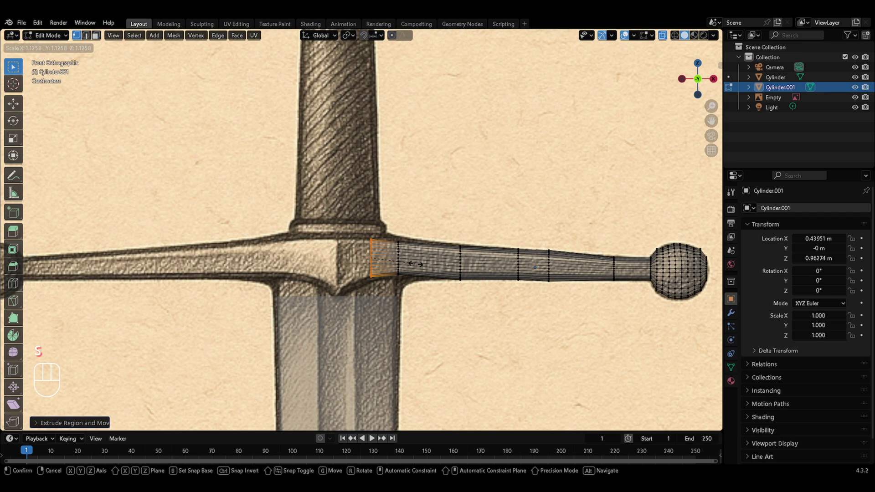
key("g")
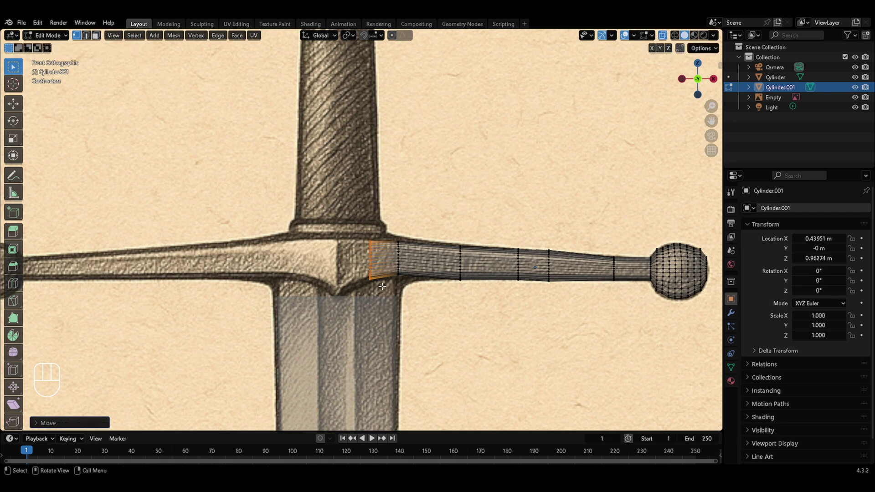
key("e")
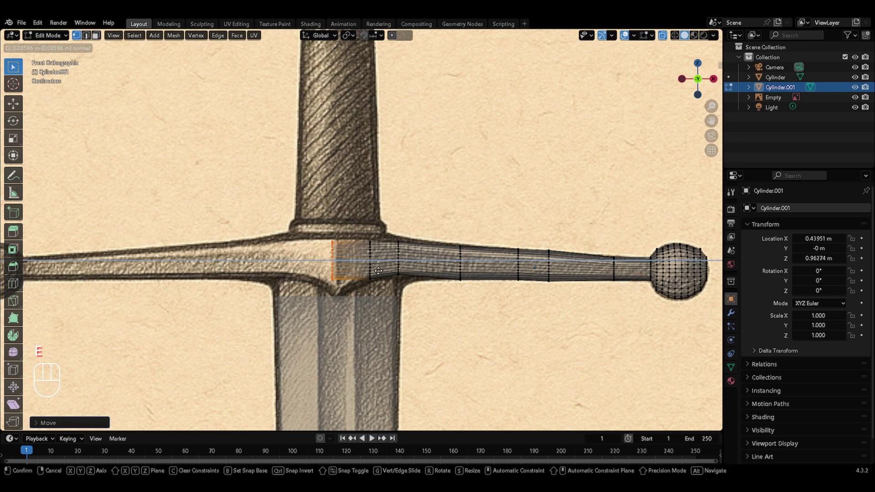
key("s")
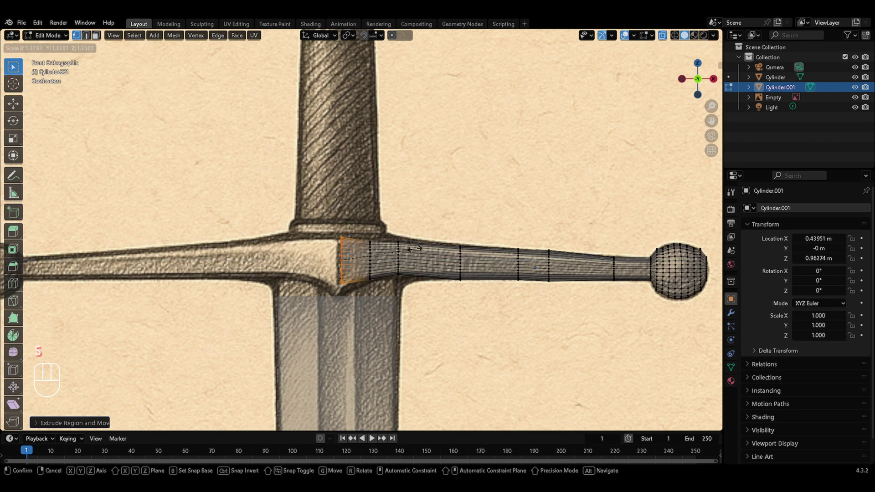
key("g")
key("z")
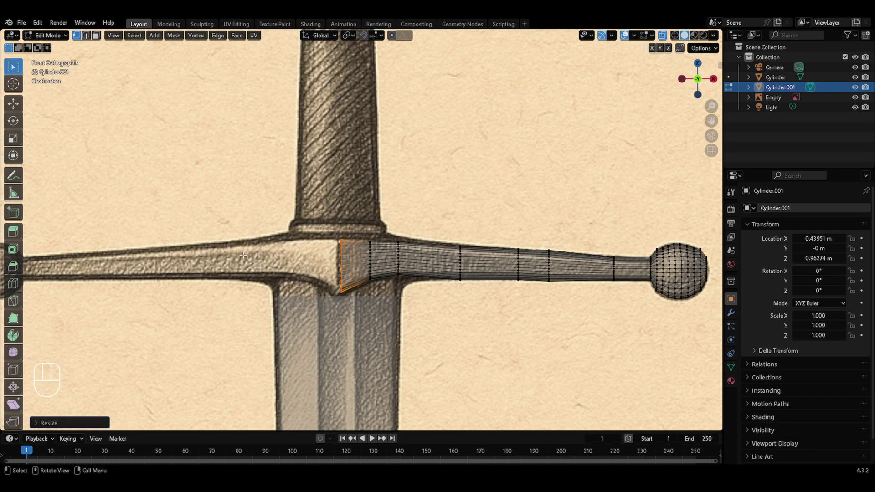
Add a Mirror modifier on X with Clipping so the crossguard arm spans both sides of the grip
key("Tab")
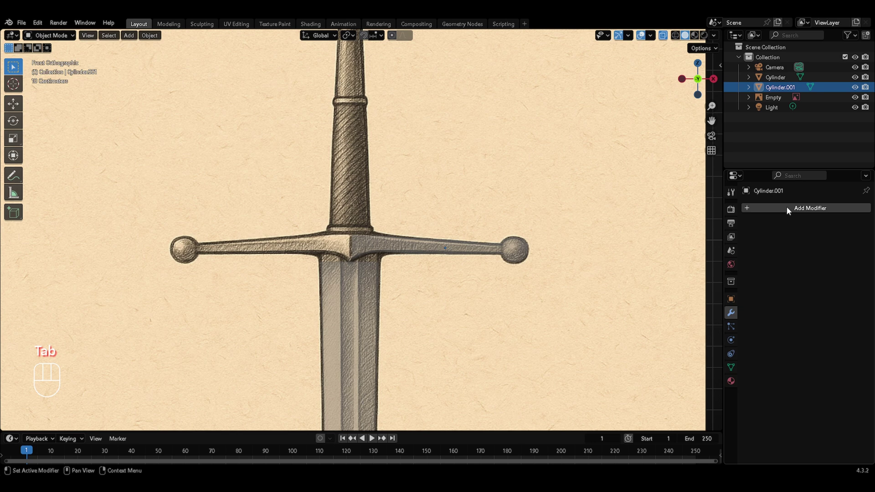
left_click_drag(789, 209, 801, 313)
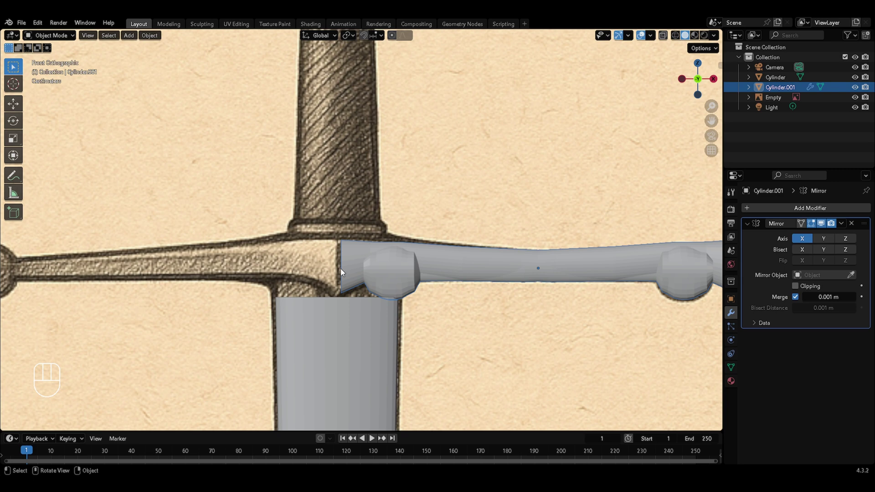
middle_click(342, 267)
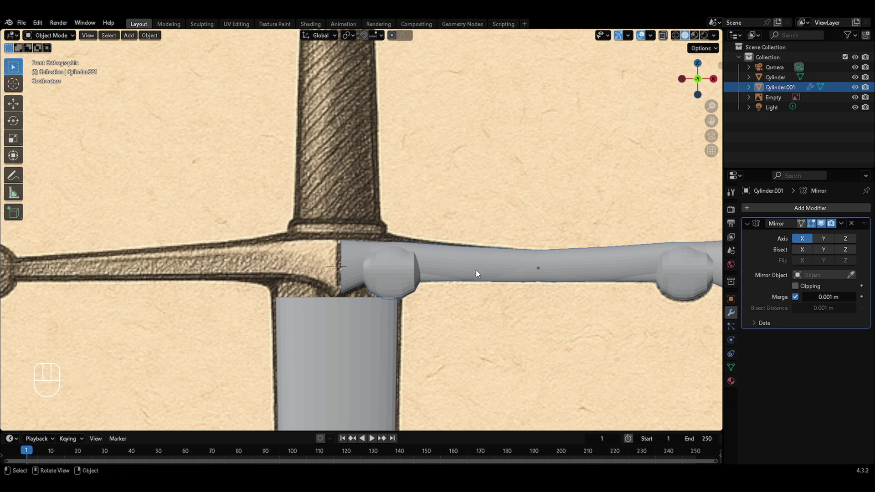
left_click_drag(150, 36, 259, 80)
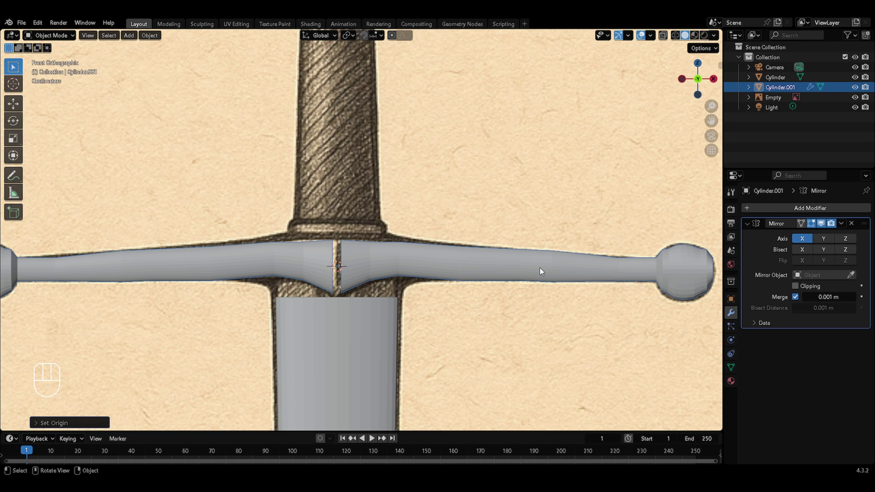
key("ctrl+z")
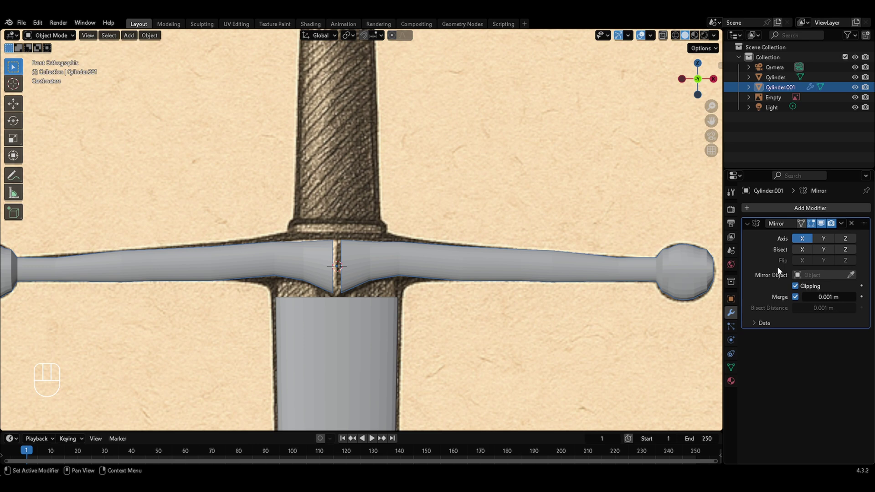
Move the centre loop along X to close the seam, then apply the mirror to make it permanent
key("Tab")
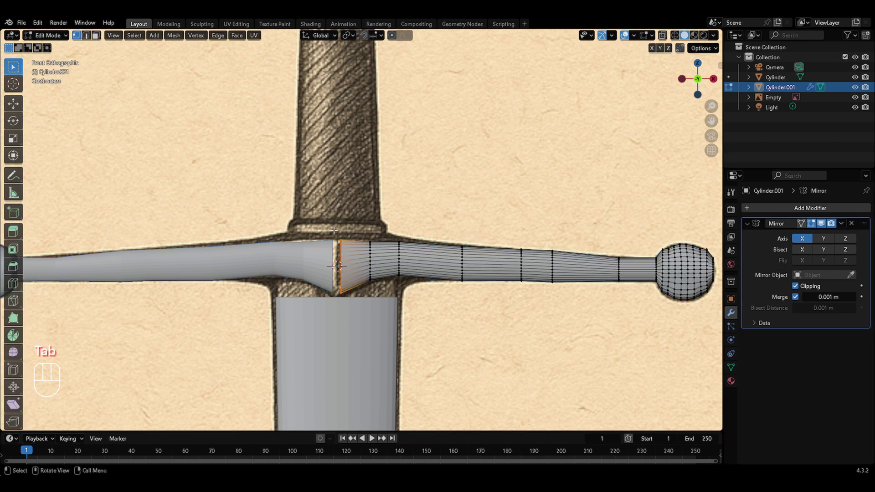
key("g")
key("x")
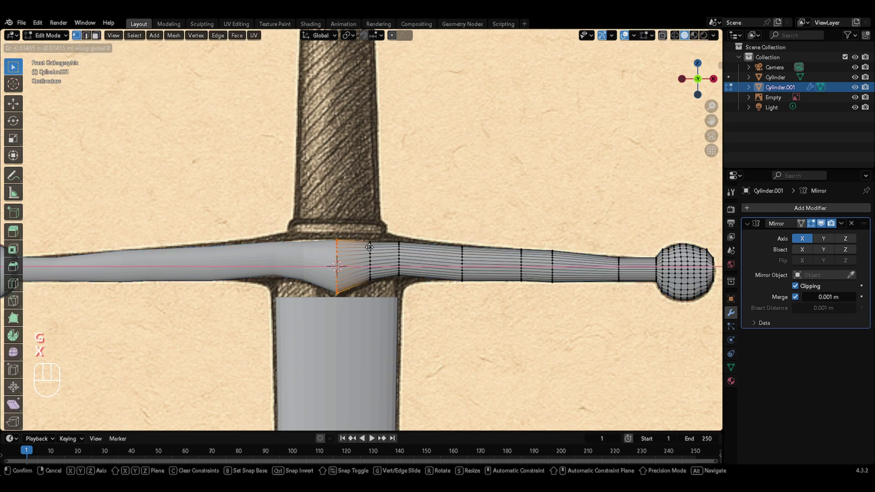
key("Tab")
left_click_drag(844, 225, 831, 236)
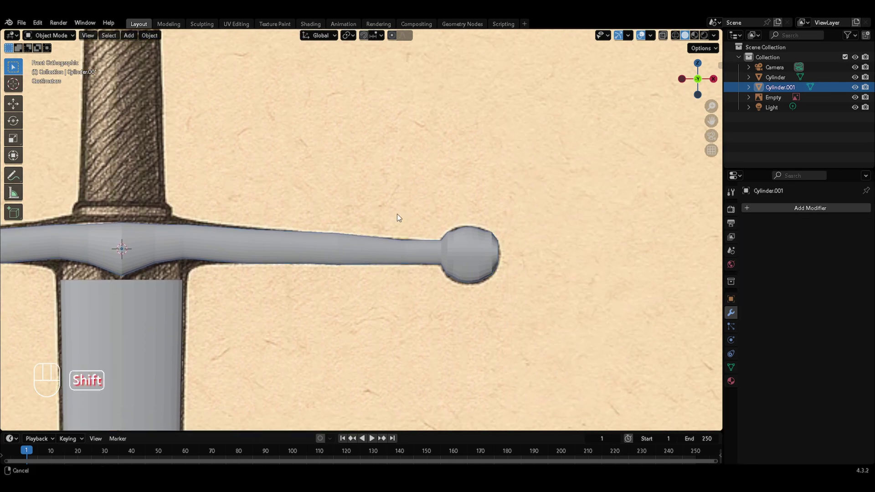
key("Tab")
key("alt+z")
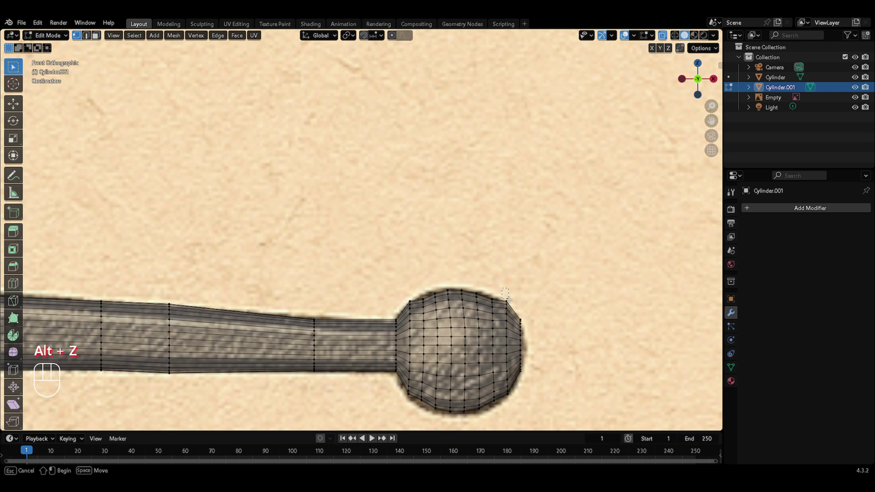
key("g")
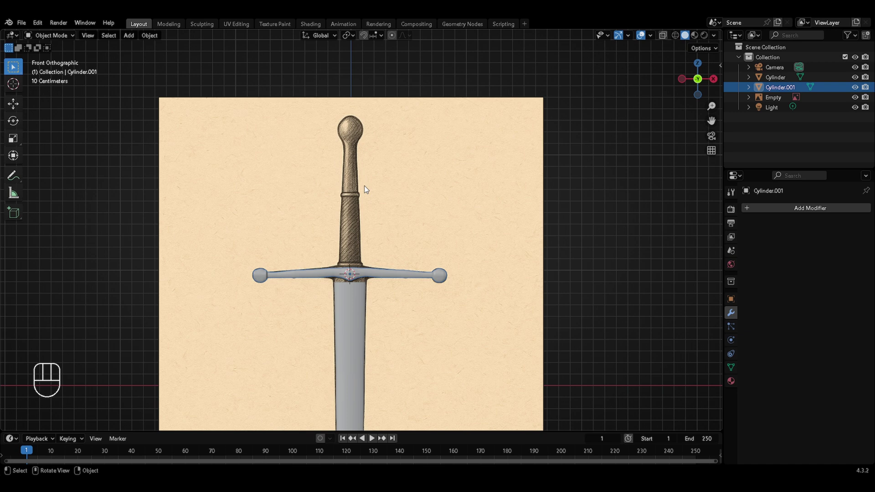
Add a new cylinder, scale it down and position it along Z above the crossguard as the grip base
key("shift+a")
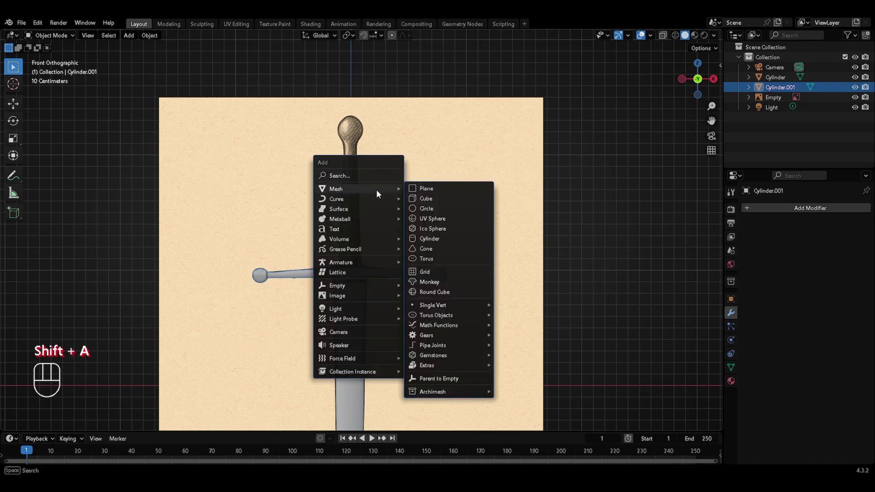
key("Tab")
key("s")
key("Tab")
key("g")
key("z")
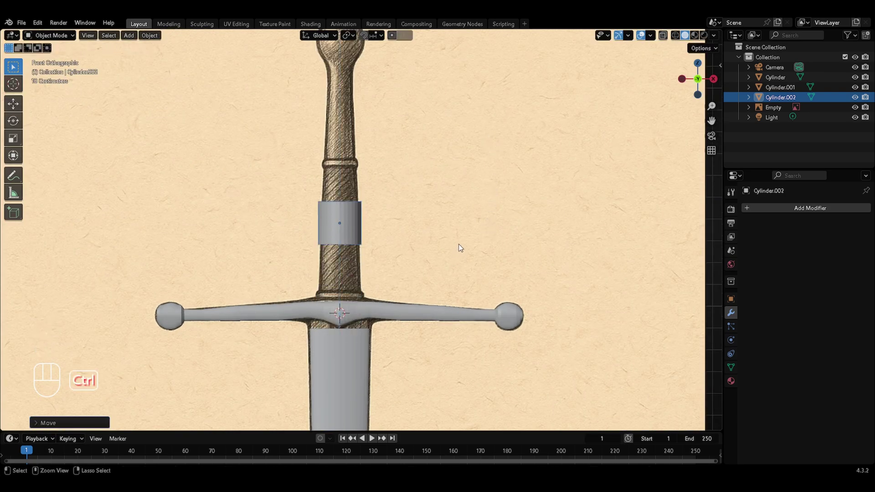
key("Tab")
key("s")
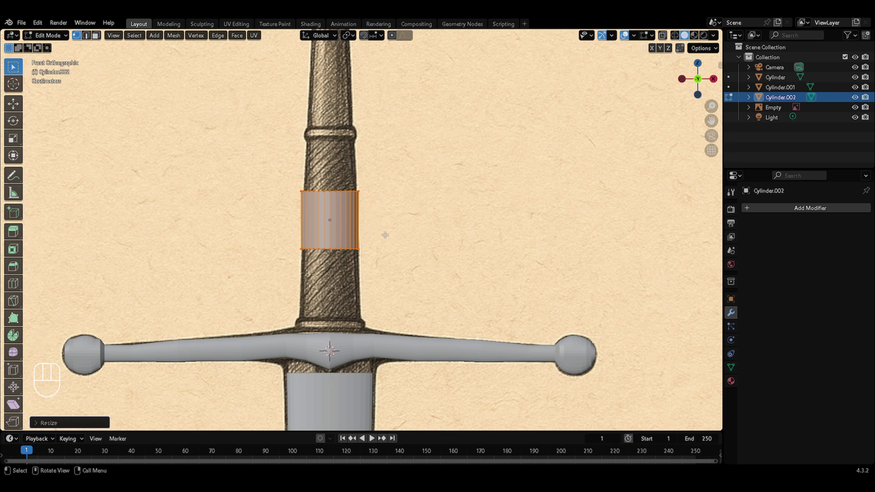
Extrude the grip's top loop upward in several vertical sections, tapering it to reach the collar
key("alt+z")
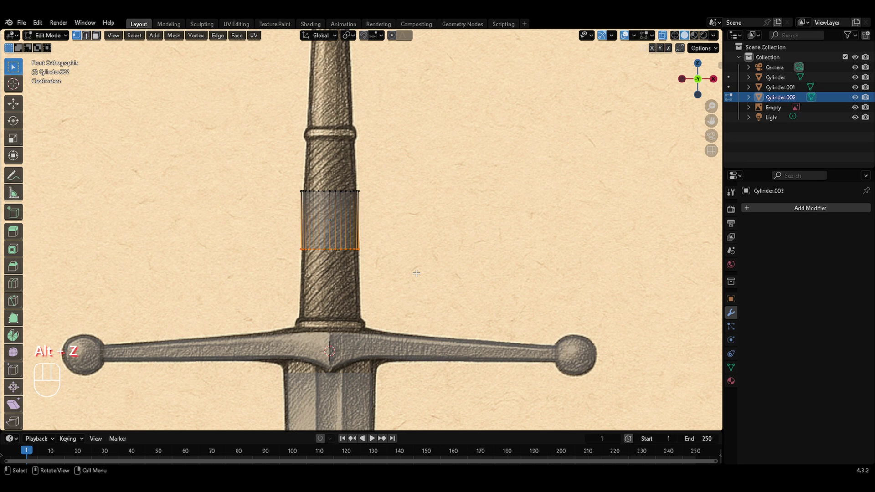
key("e")
key("z")
key("z")
key("e")
key("z")
key("z")
key("s")
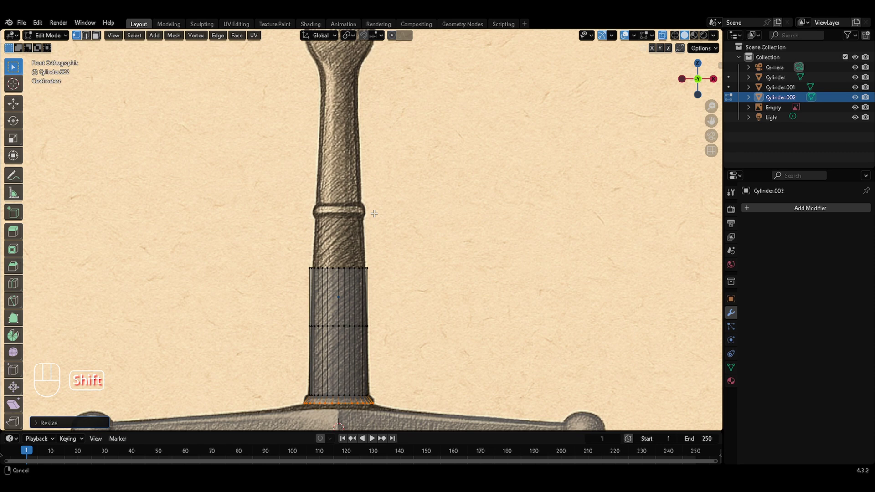
key("s")
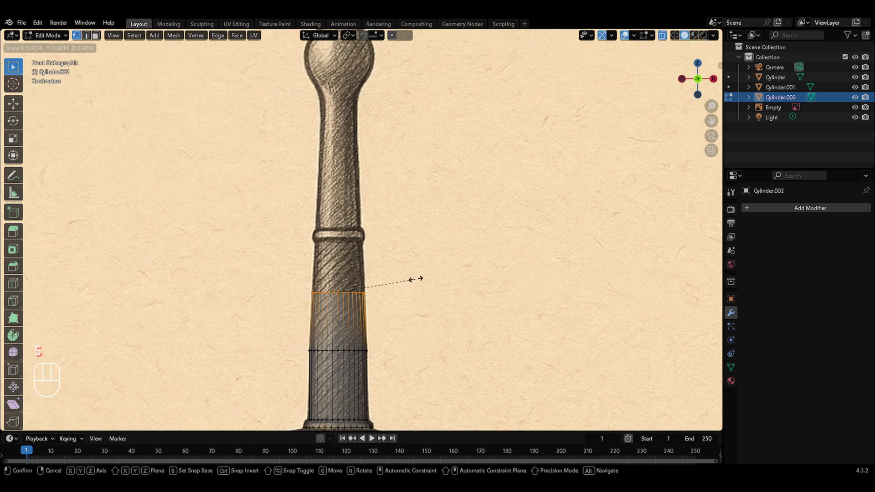
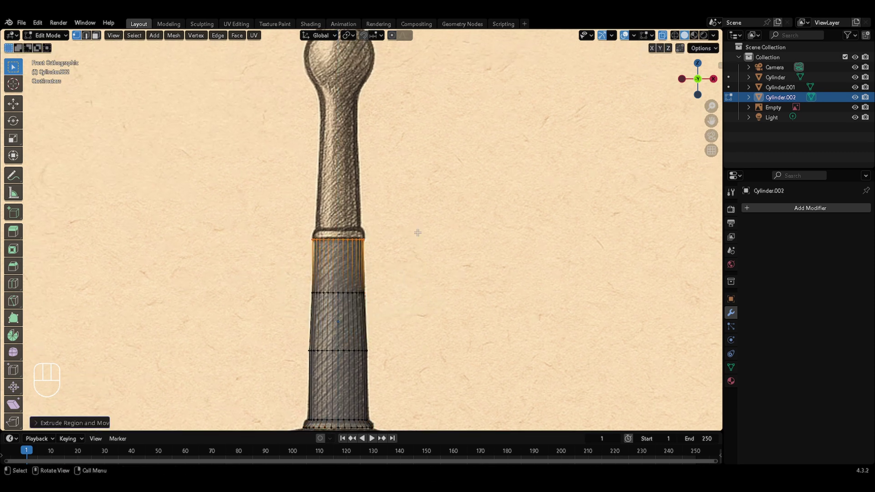
key("s")
key("e")
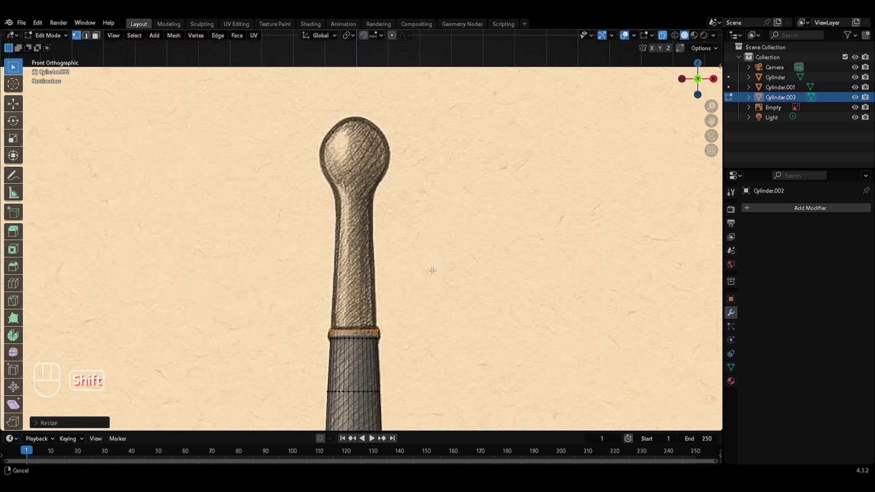
Extrude the grip up through the collar into the pommel and widen the base ring of the ball
key("e")
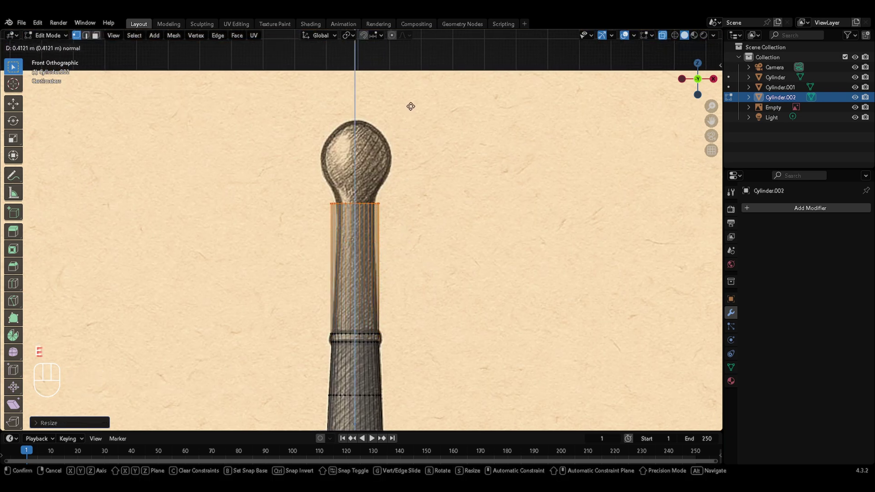
key("s")
key("e")
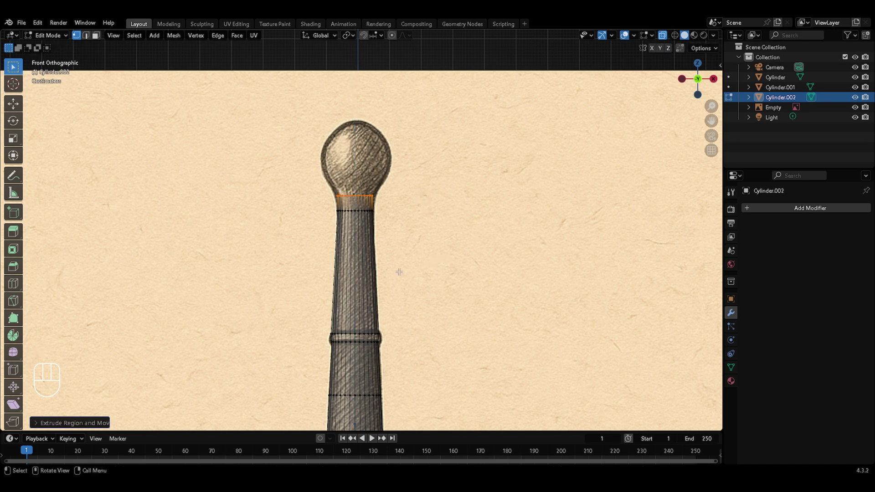
key("e")
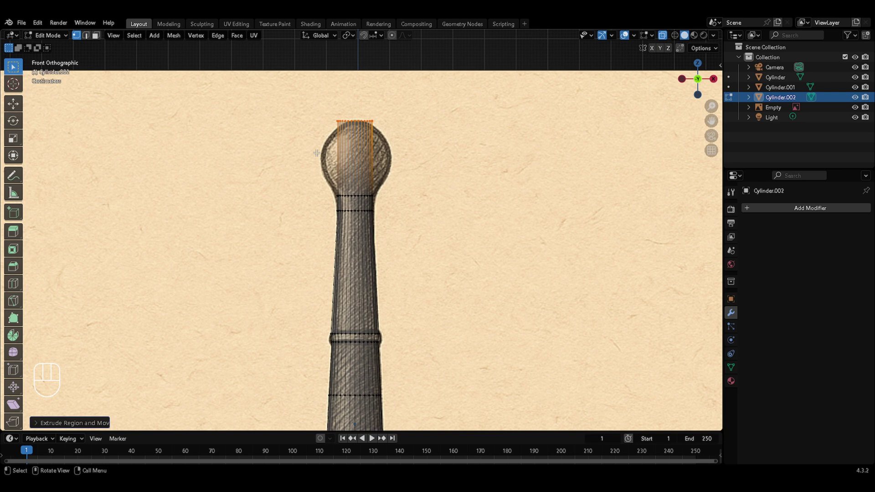
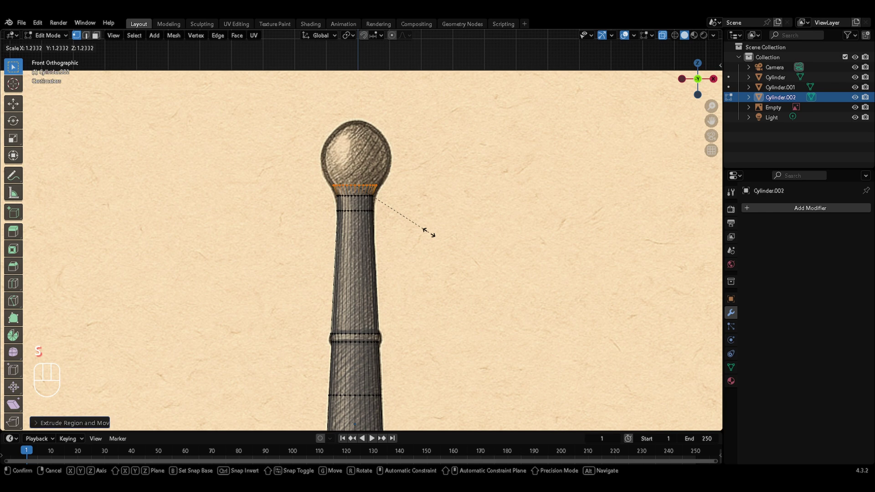
key("e")
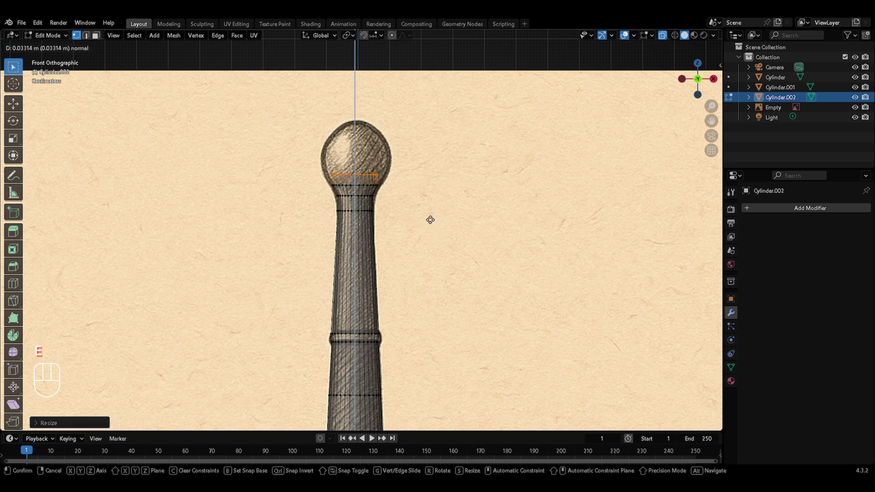
Extrude and scale successive rings to shape the pommel sphere, closing its top, and return to Object Mode
key("s")
key("e")
key("s")
key("e")
key("s")
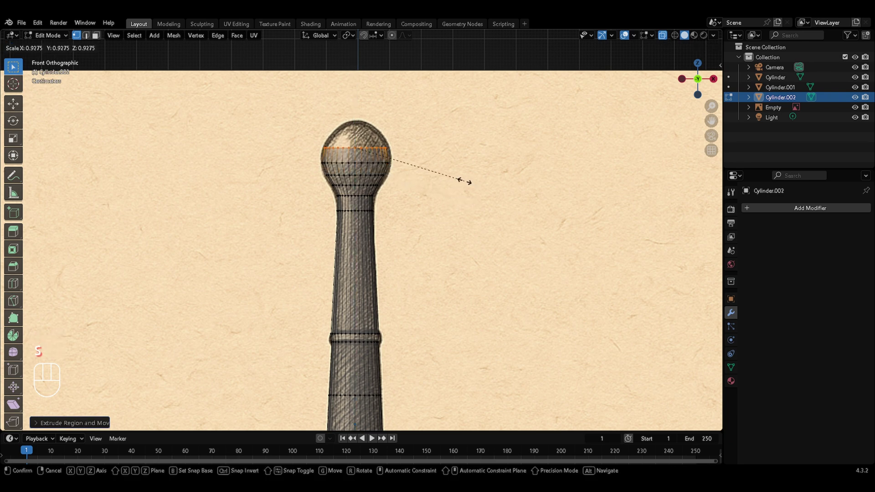
key("e")
key("s")
key("e")
key("s")
key("g")
key("z")
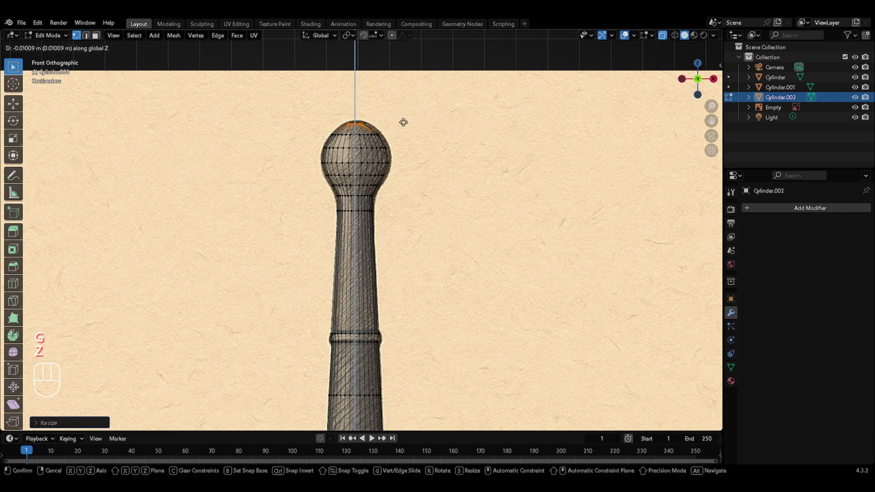
key("Tab")
key("alt+z")
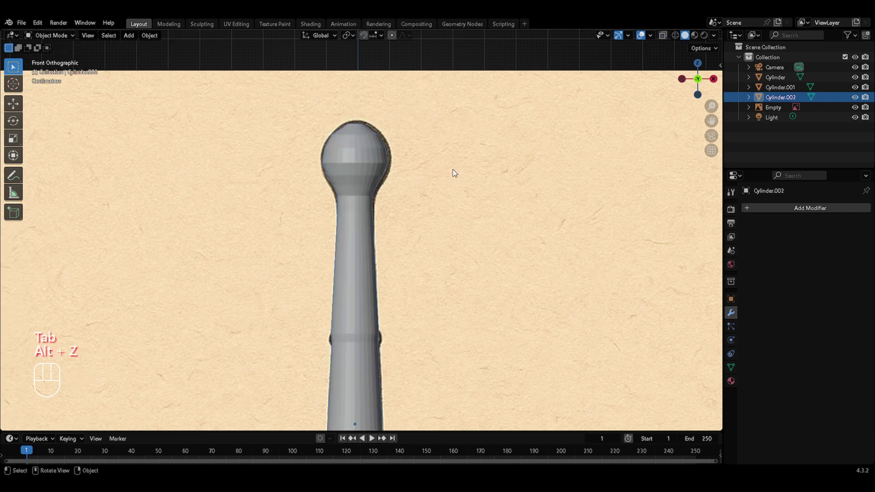
Hide the reference image and view the sword's crossguard junction in front orthographic
key("h")
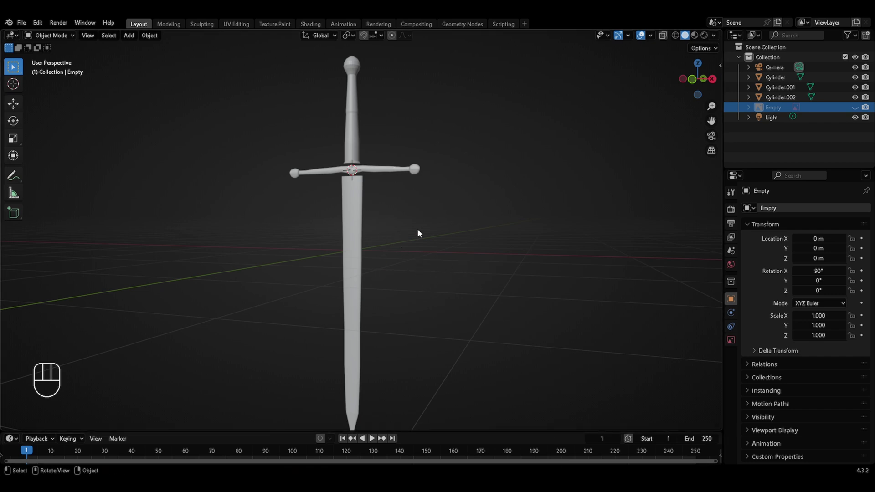
key("KP_1")
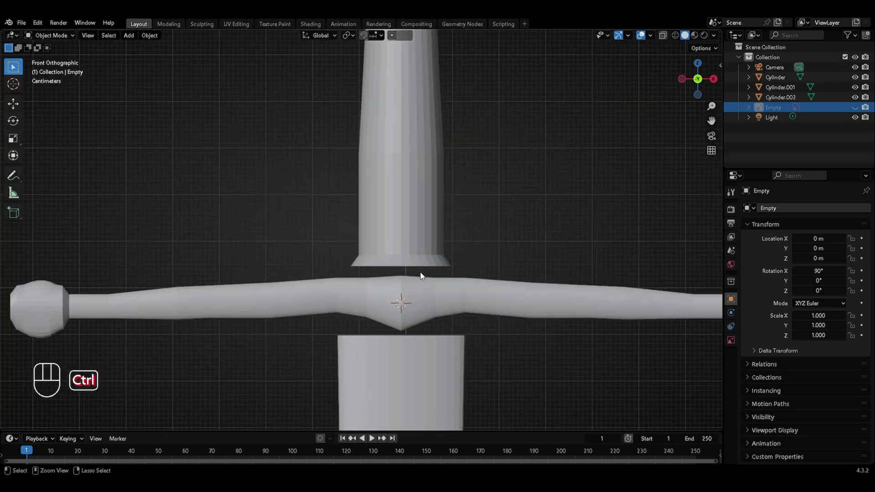
Extend the blade's top edge vertically until it meets the crossguard
key("Tab")
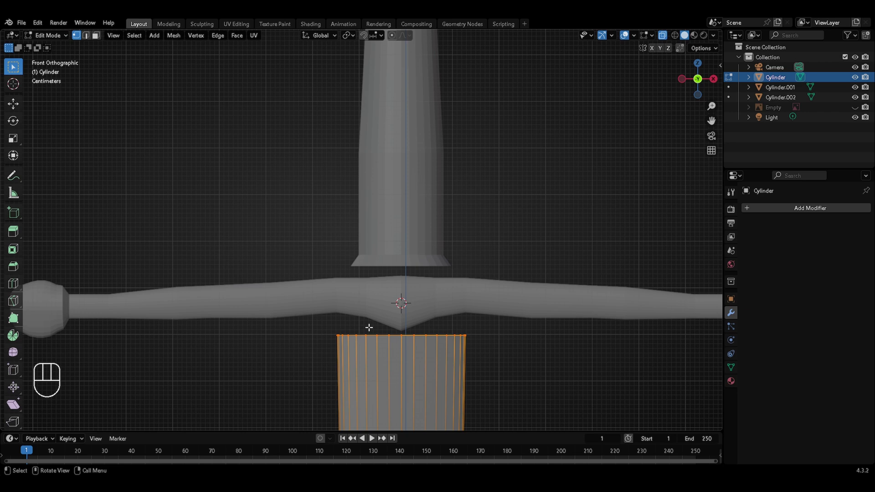
key("g")
key("z")
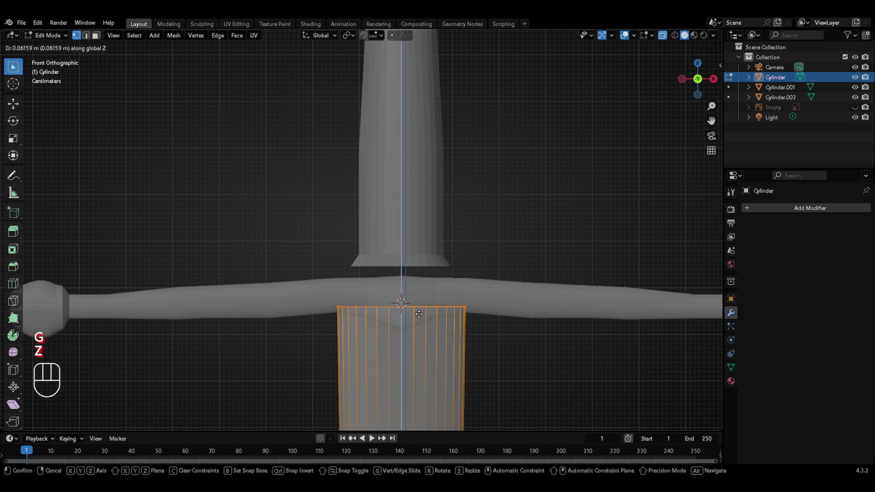
left_click(420, 312)
key("Tab")
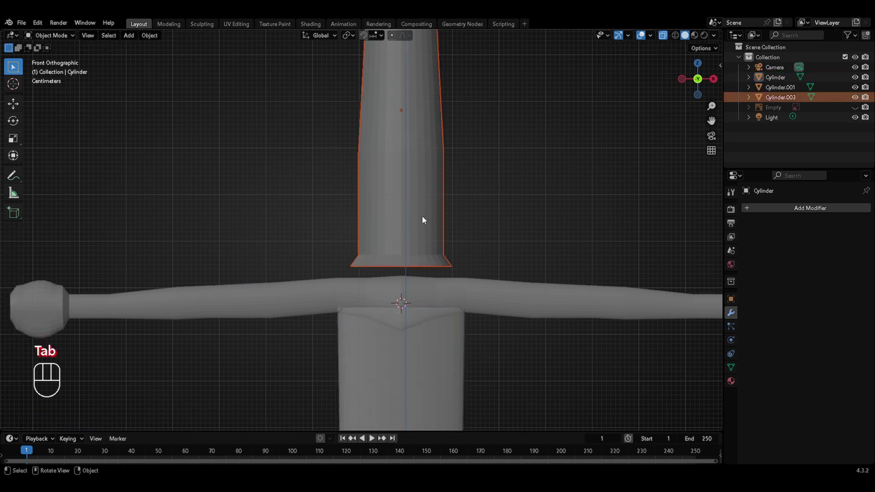
Extend the grip's bottom loop down along Z to meet the crossguard
key("Tab")
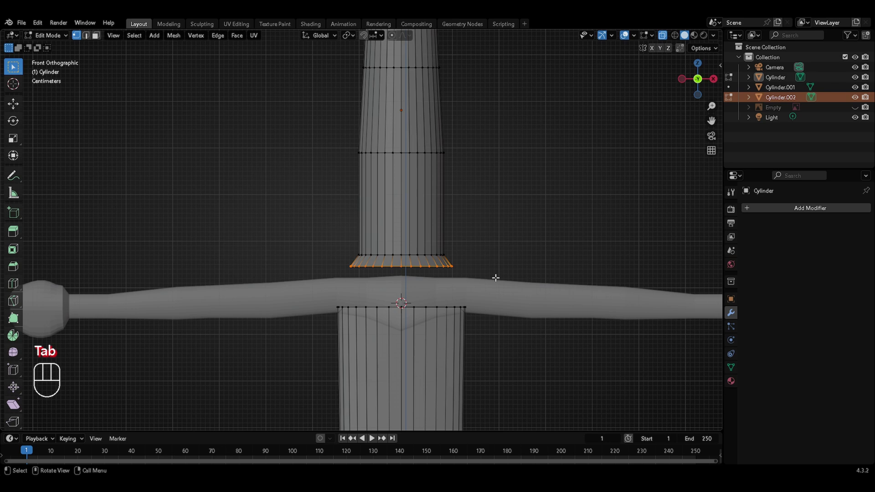
key("e")
key("z")
key("alt+z")
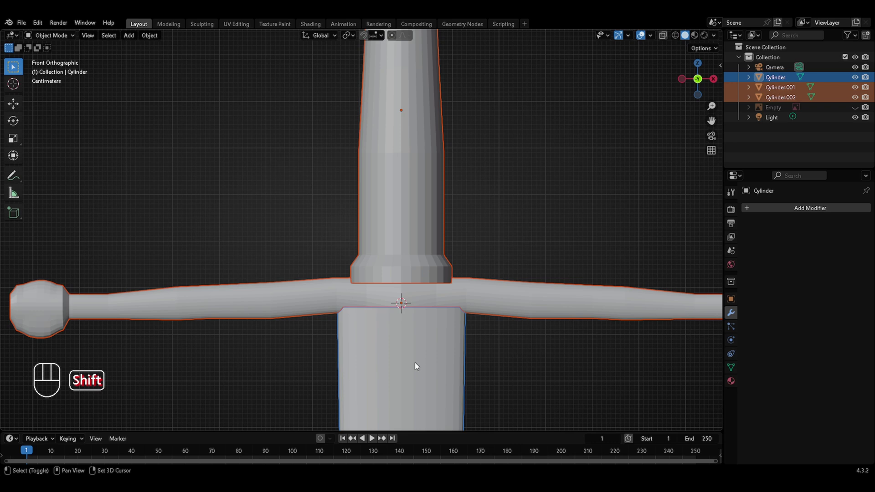
Join blade, crossguard and grip into one sword mesh with Ctrl+J and inspect it
key("ctrl+j")
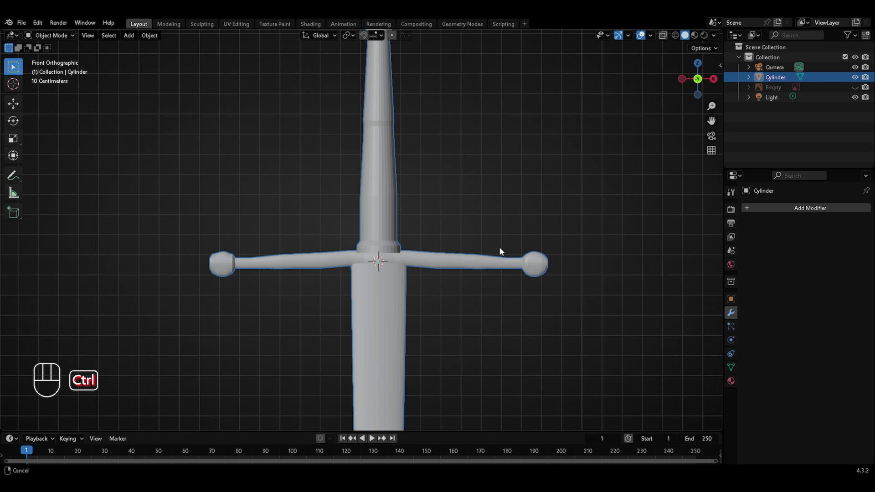
left_click_drag(422, 288, 455, 310)
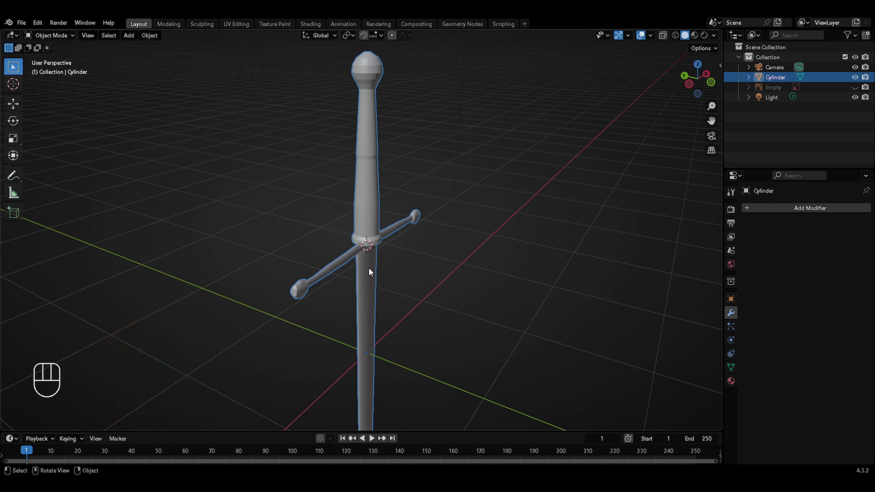
key("ctrl+z")
key("KP_1")
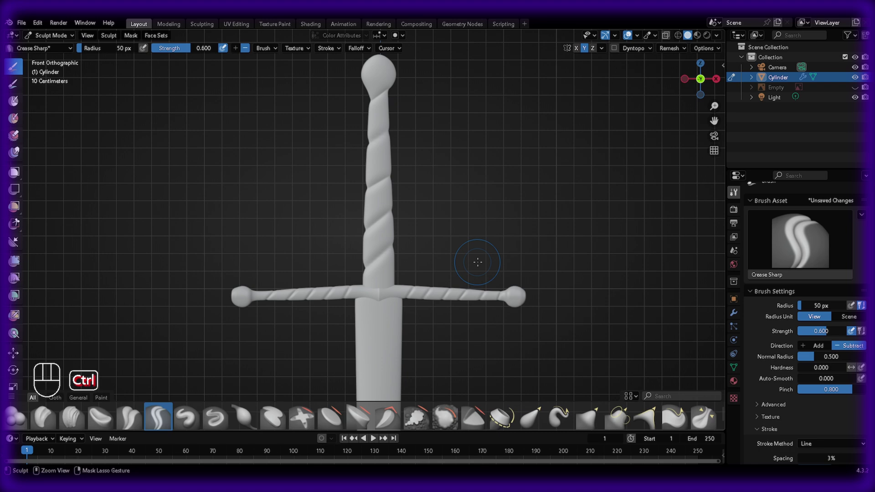
key("ctrl+s")
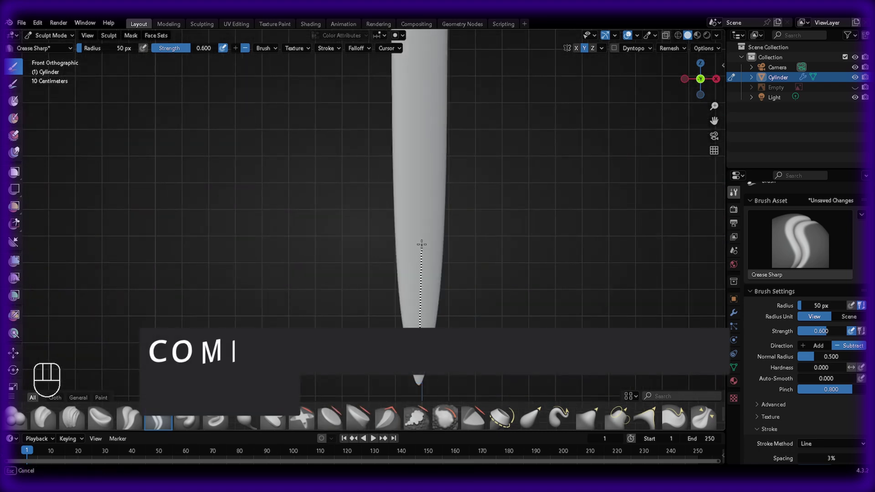
key("ctrl+s")
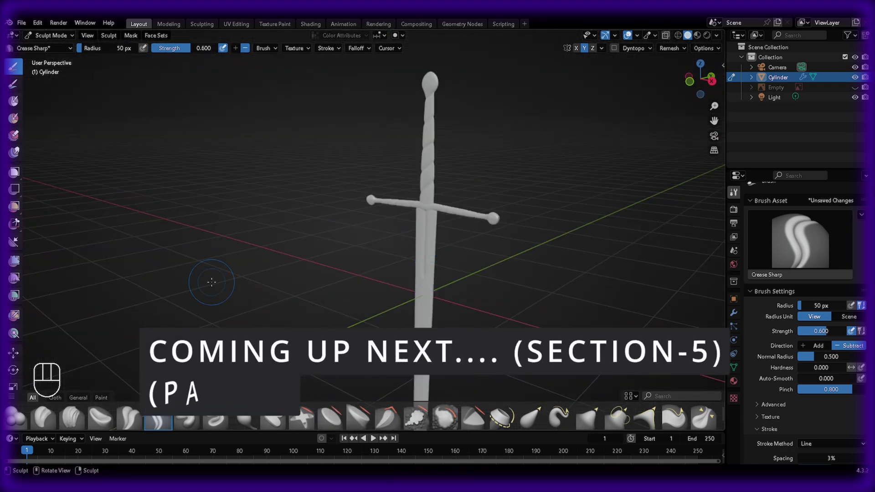
key("ctrl+Tab")
key("KP_1")
key("KP_1")
left_click(799, 241)
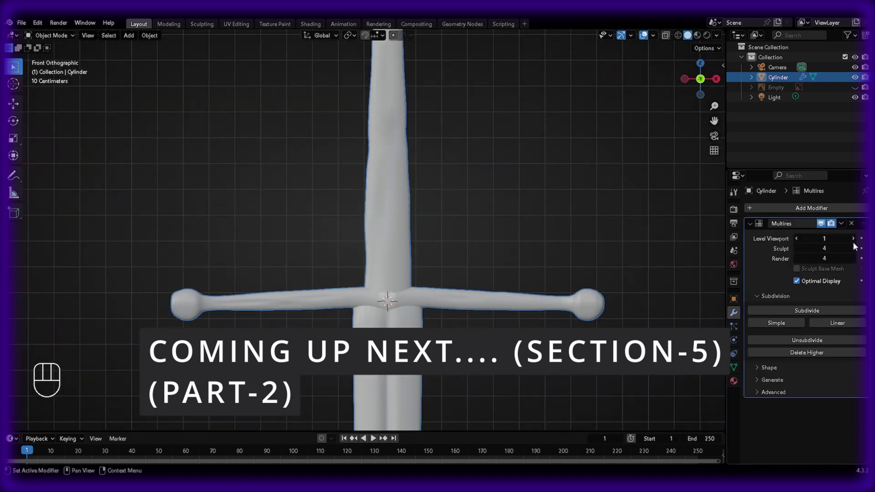